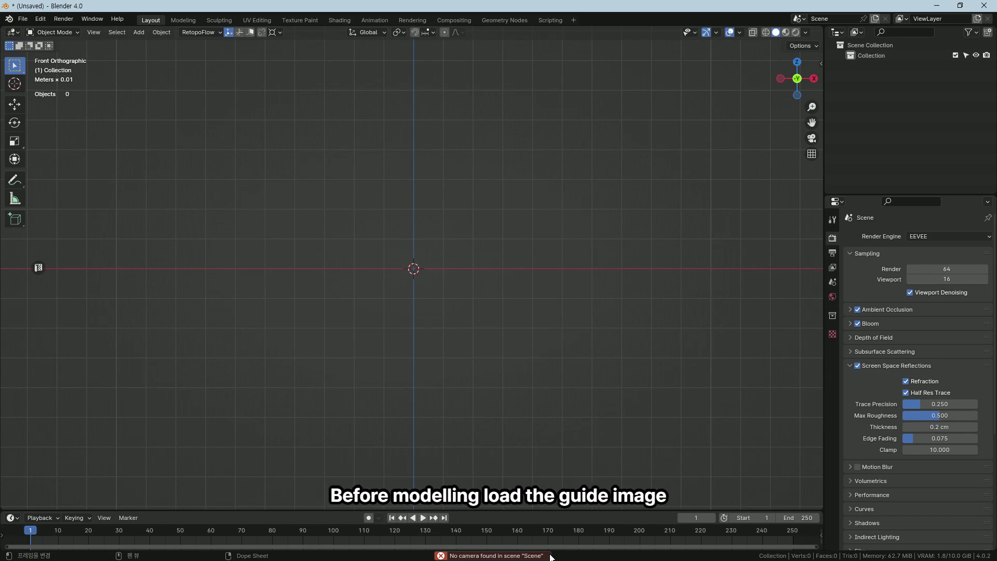
Add the character turnaround reference sheet as an image at the origin in front view.
key("shift+a")
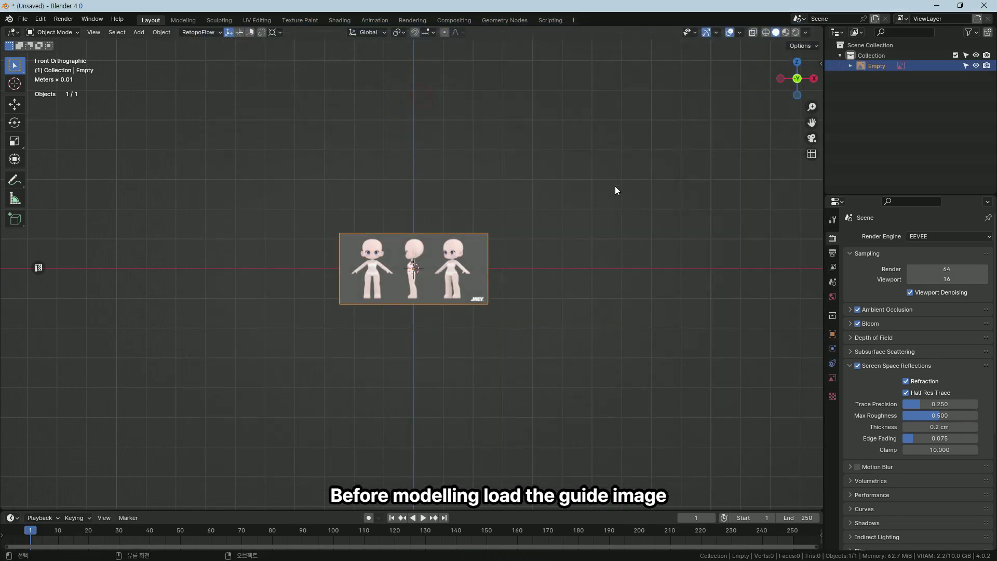
Show the sidebar transform values and enlarge the reference image 7.5 times.
key("n")
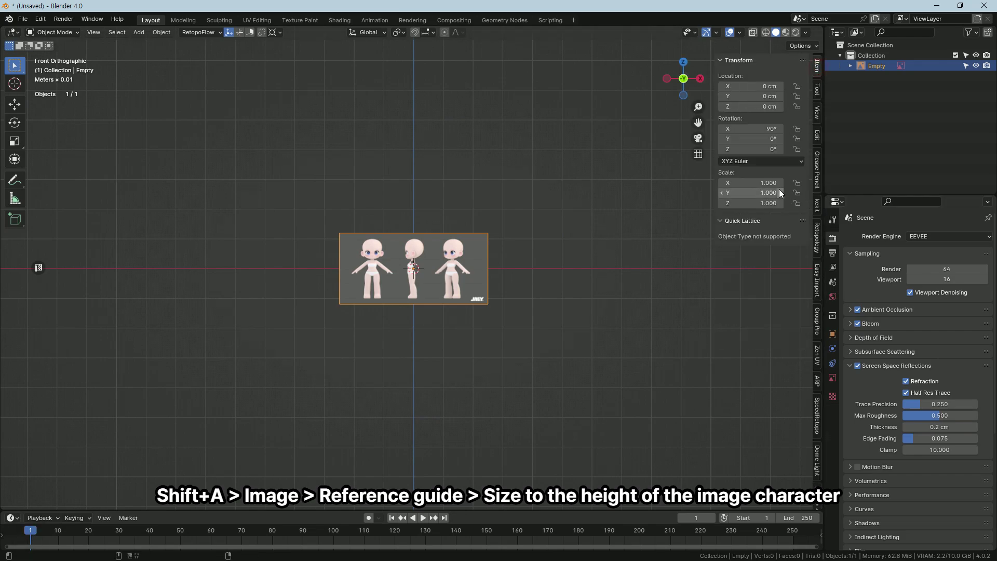
key("7")
type("7.5")
key("Return")
Shift the image along Z and X so the front figure's feet rest on the origin.
key("g")
type("gz")
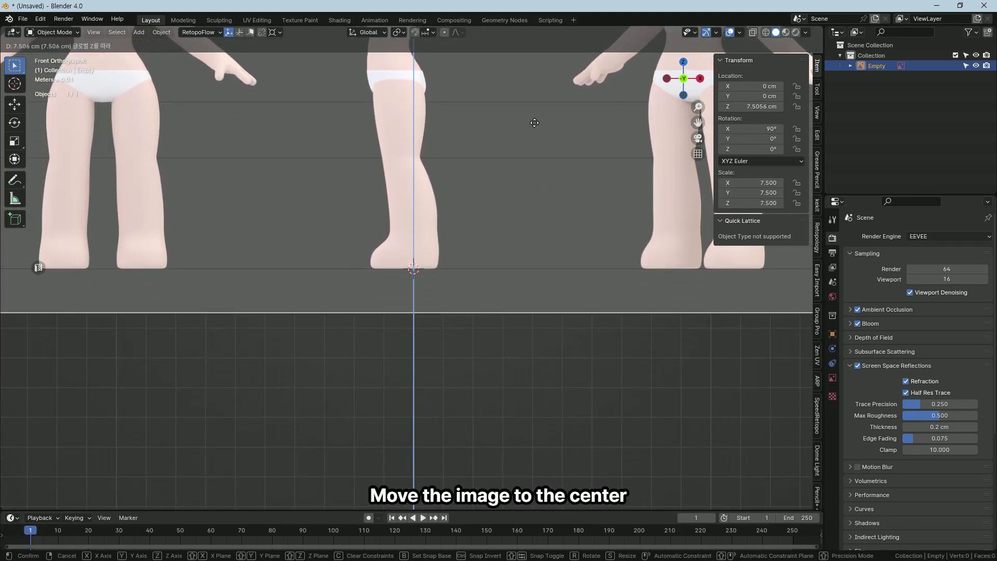
key("g")
key("x")
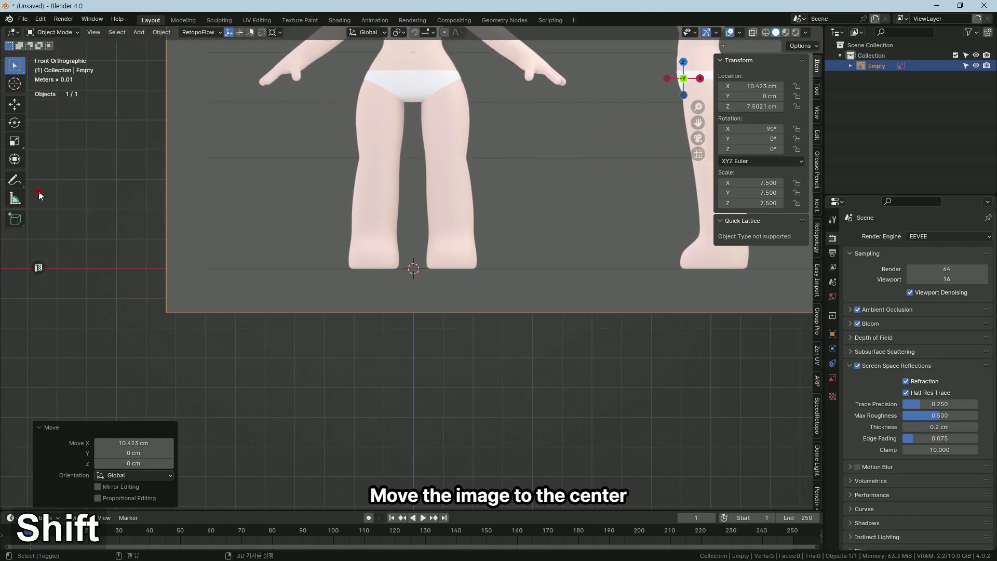
middle_click(505, 345)
key("g")
type("gz")
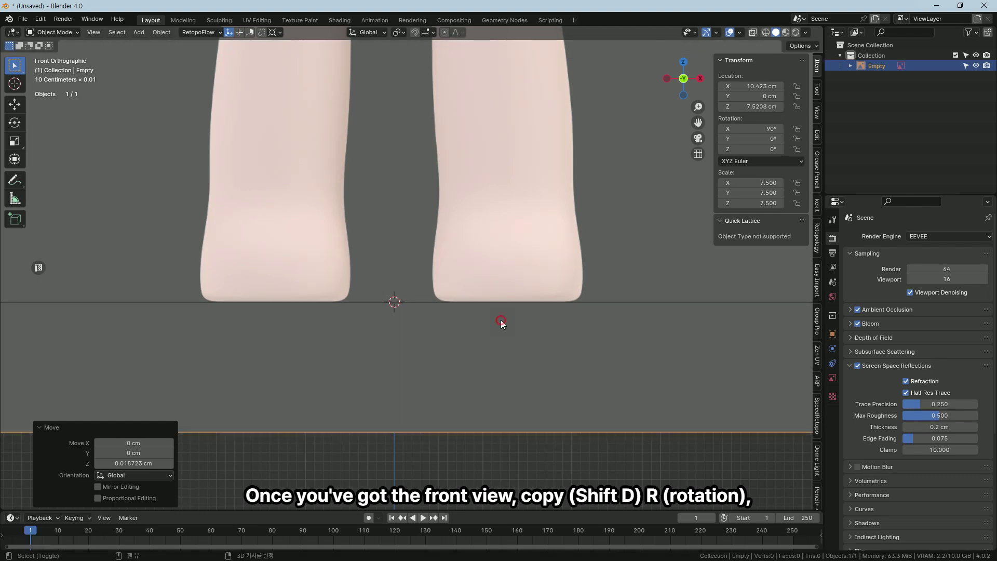
key("g")
type("gx")
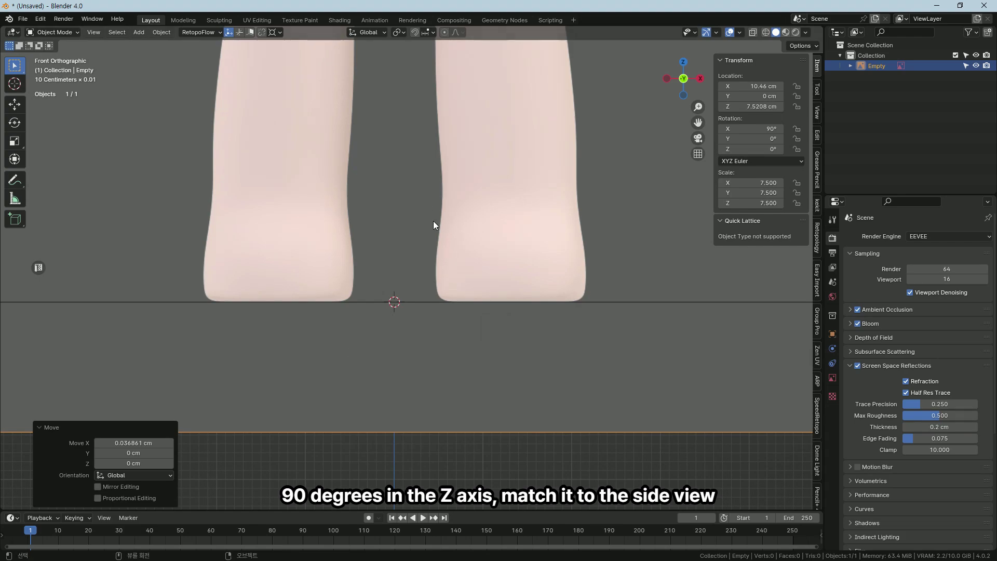
middle_click(462, 250)
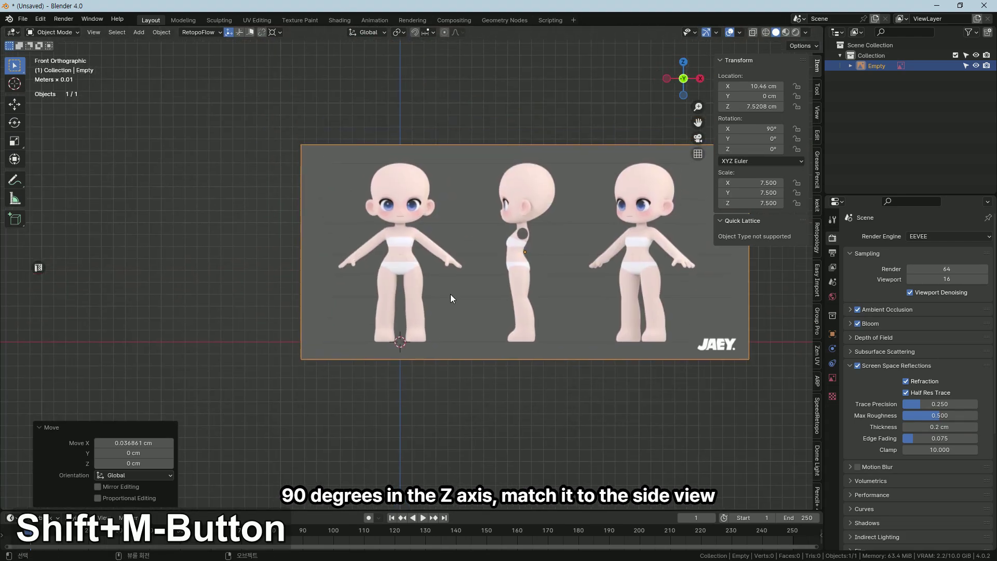
Duplicate the image, rotate the copy 90° around Z and move it out along X, original back along Y.
key("shift+d")
key("r")
type("rz90")
key("Return")
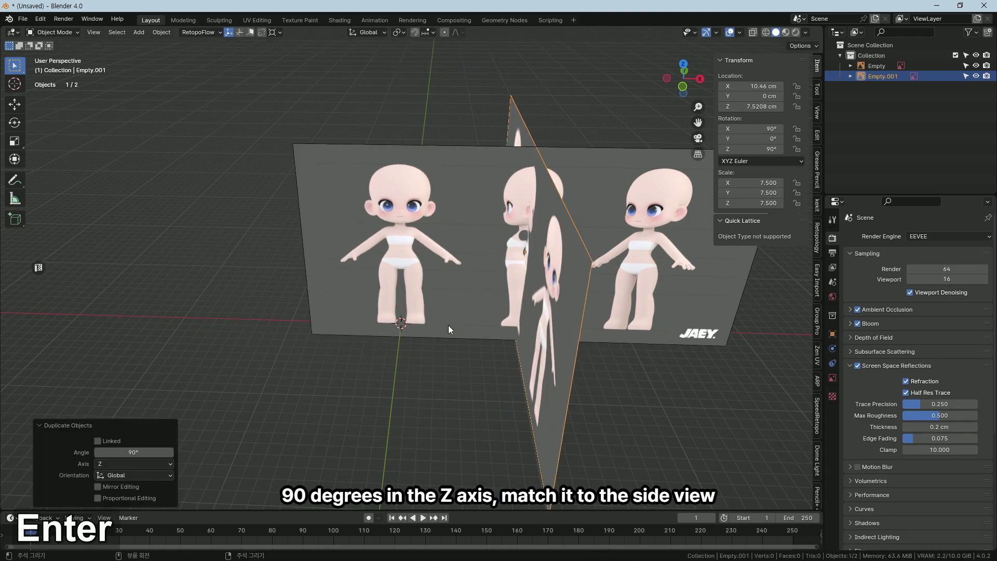
middle_click(558, 376)
type("gx")
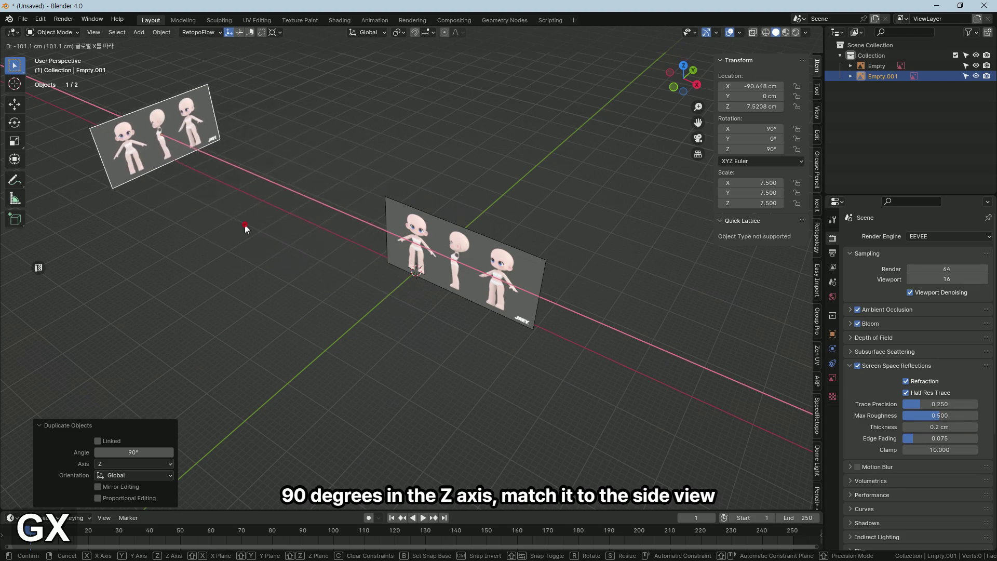
type("gy")
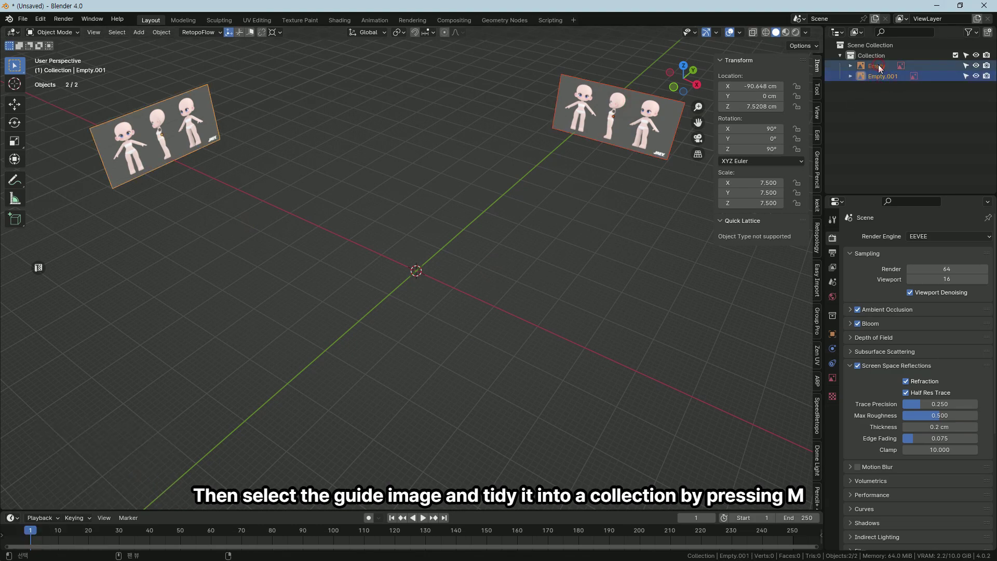
Move both reference images into a new collection named REF.
key("m")
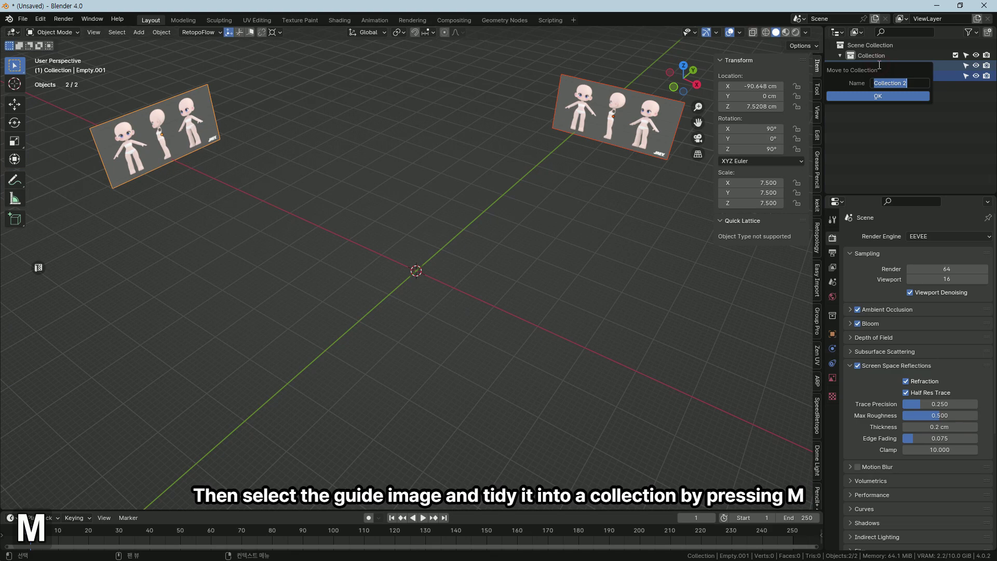
key("shift+r")
key("shift+e")
key("Return")
Make REF unselectable and look at the figure from the front.
middle_click(869, 158)
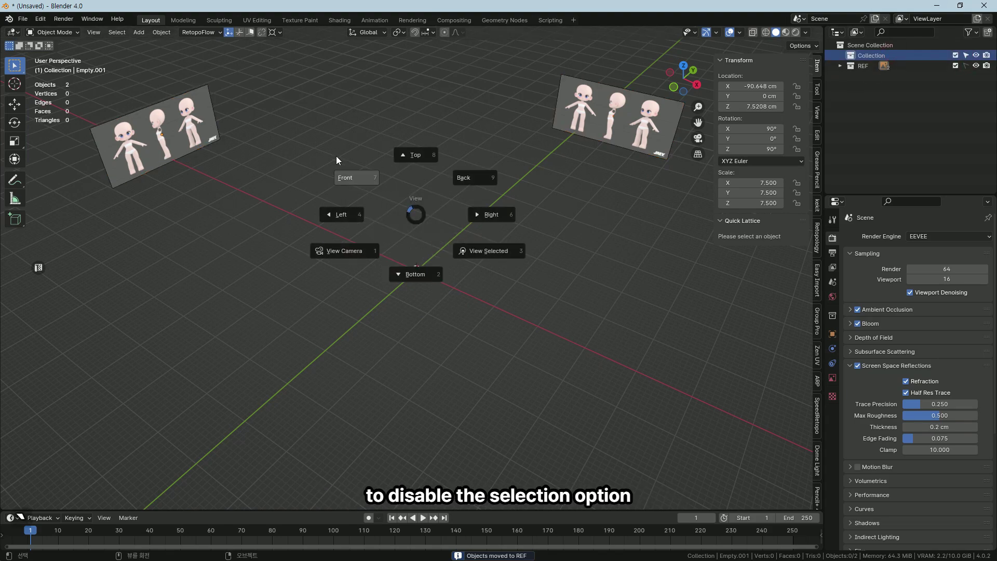
middle_click(382, 216)
middle_click(381, 343)
Add a cube mesh and raise it along Z over the figure's pelvis.
key("shift+a")
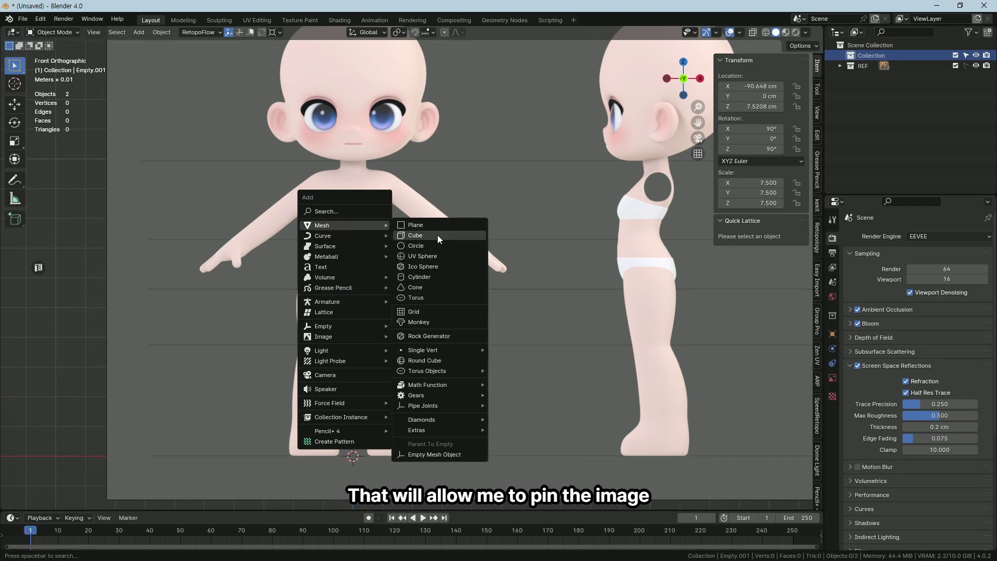
middle_click(472, 268)
key("g")
type("gz")
middle_click(459, 240)
In X-ray edit mode, move and scale the top and bottom vertices into a hip-shaped trapezoid.
key("Tab")
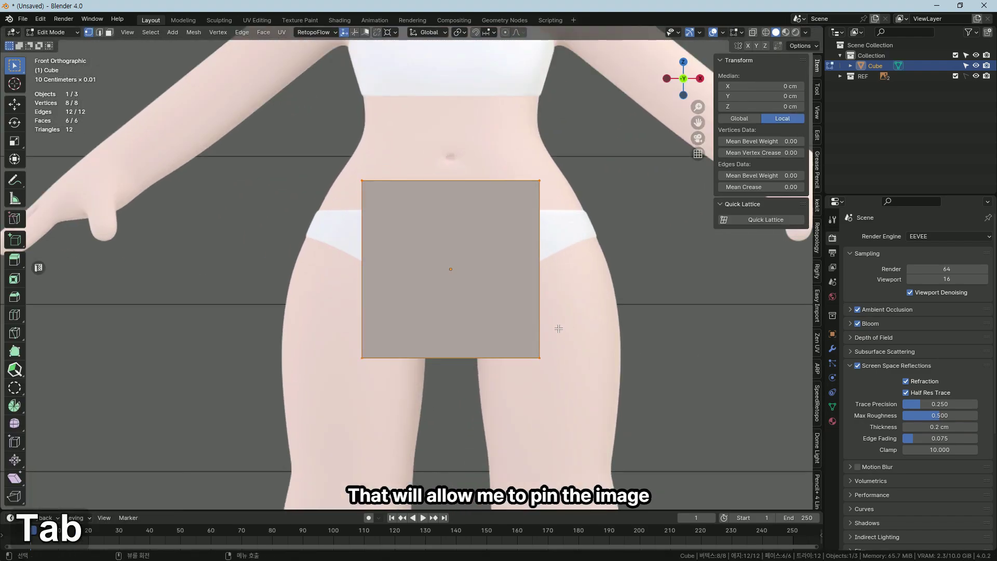
key("alt+z")
key("1")
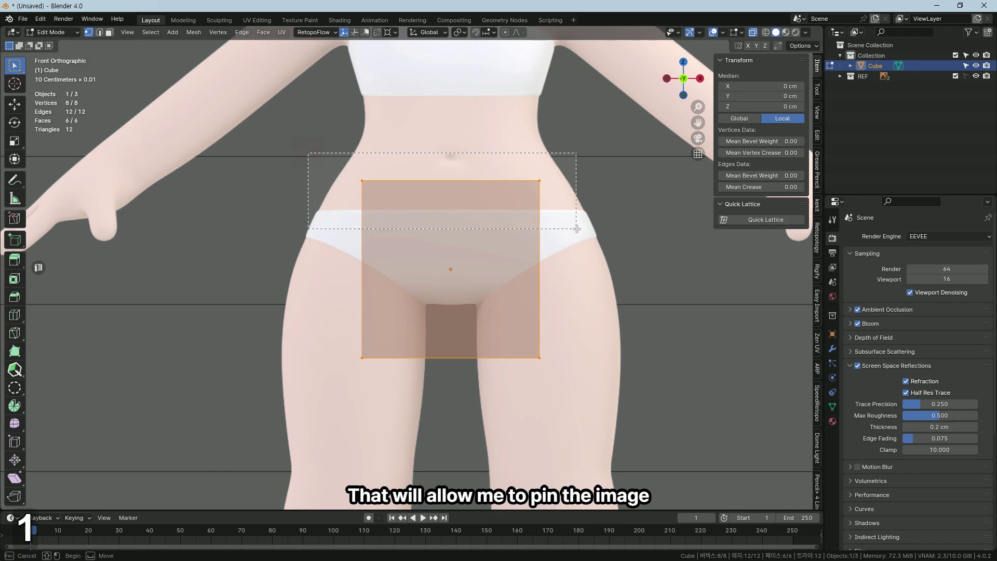
type("gz")
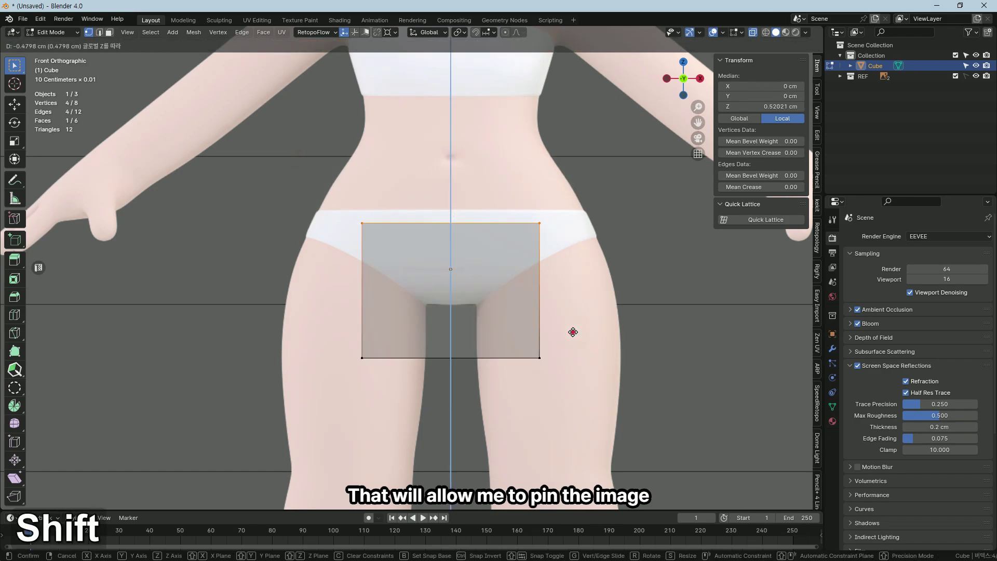
key("s")
type("sx")
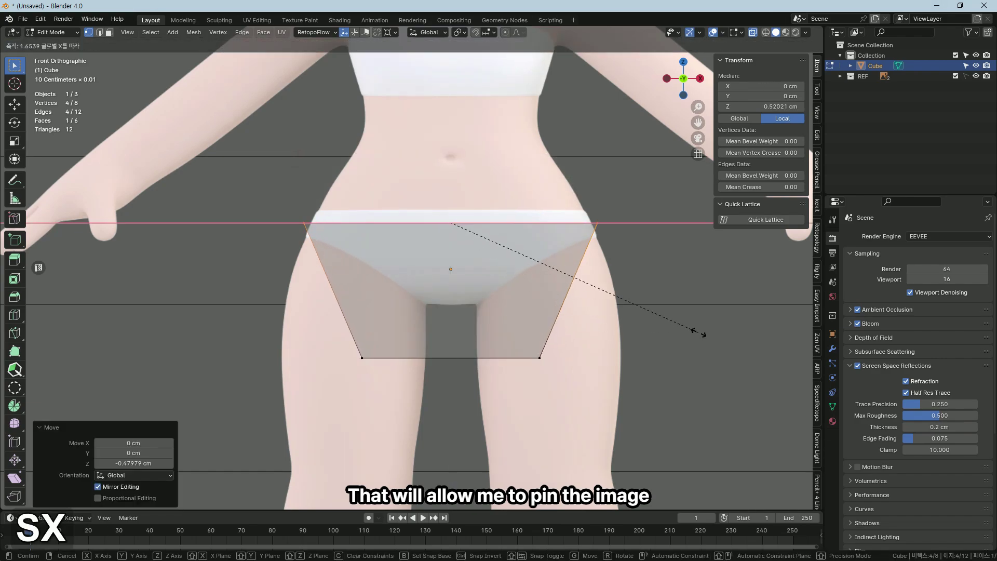
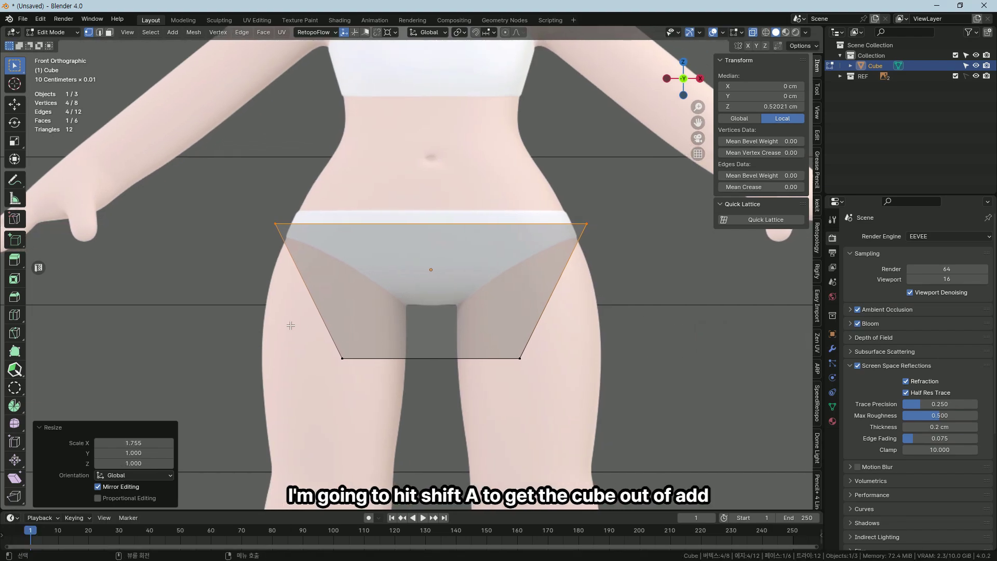
key("g")
key("z")
key("s")
key("x")
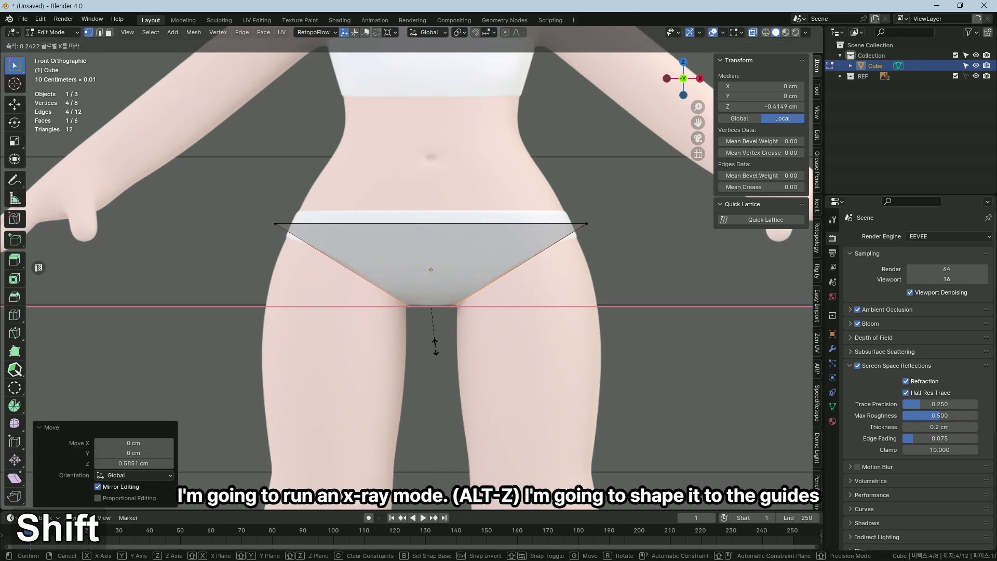
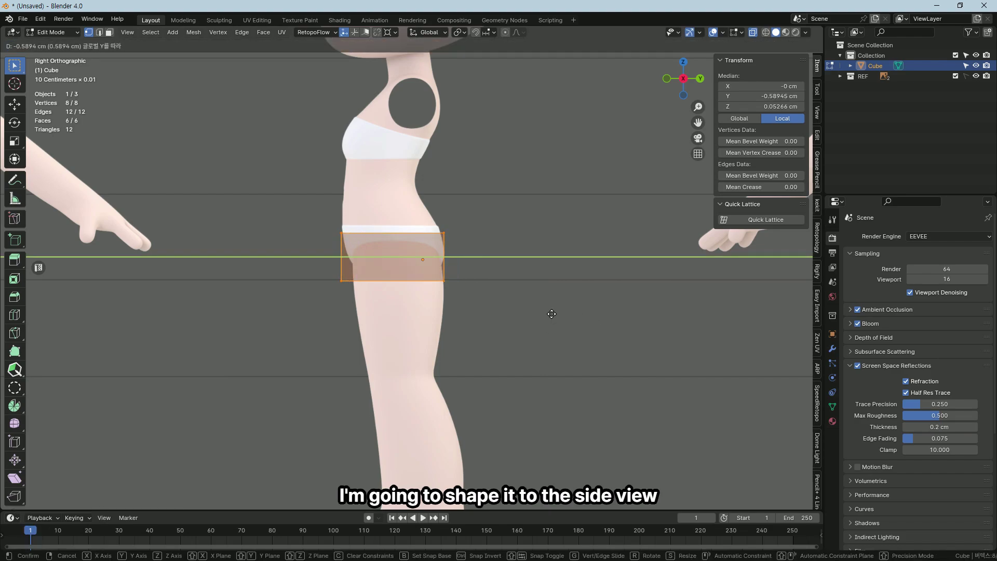
Scale and shift the block along Y to match the side-view pelvis profile.
type("sy")
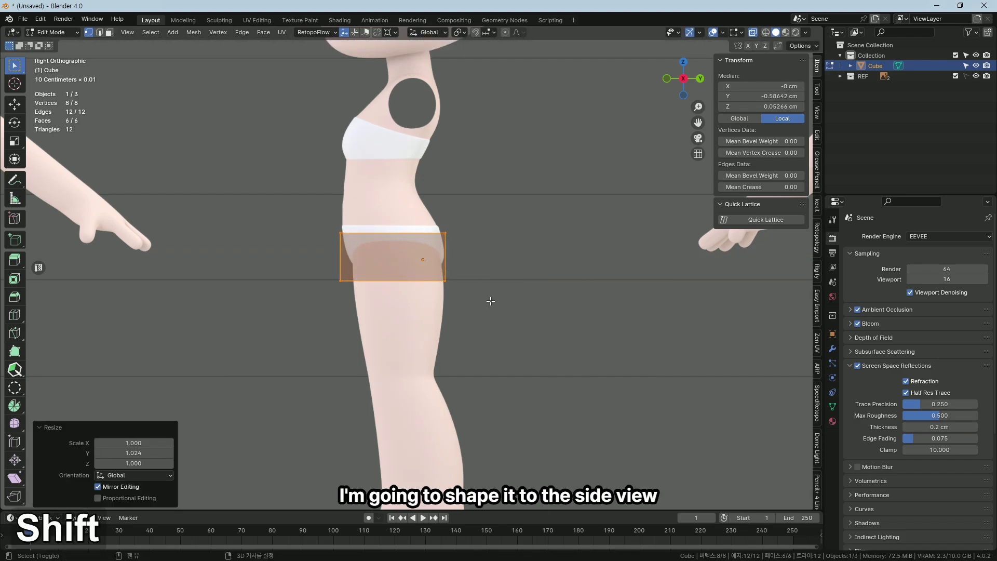
key("g")
type("gy")
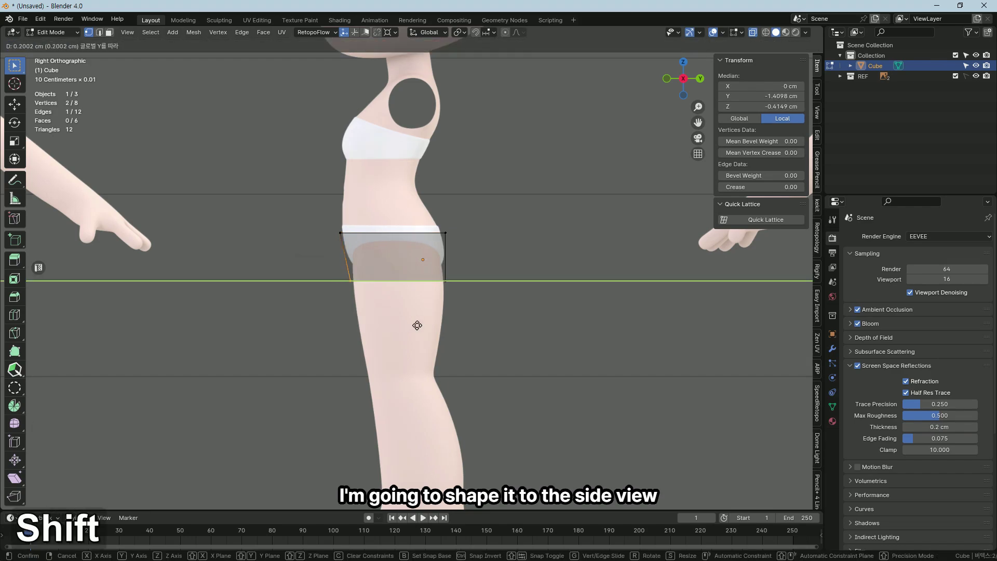
middle_click(426, 303)
Delete the left half's faces and mirror the remaining half across X with clipping.
key("ctrl+r")
key("Escape")
key("3")
type("3xf")
key("Tab")
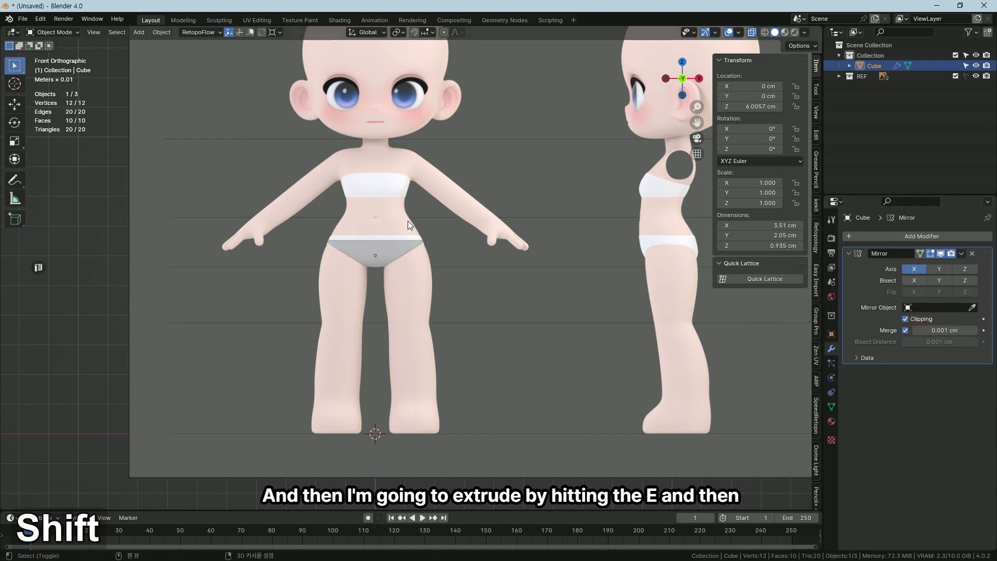
Extrude the bottom edge down along Z, flatten it with S Z 0 and lower it toward the thighs.
middle_click(442, 231)
key("Tab")
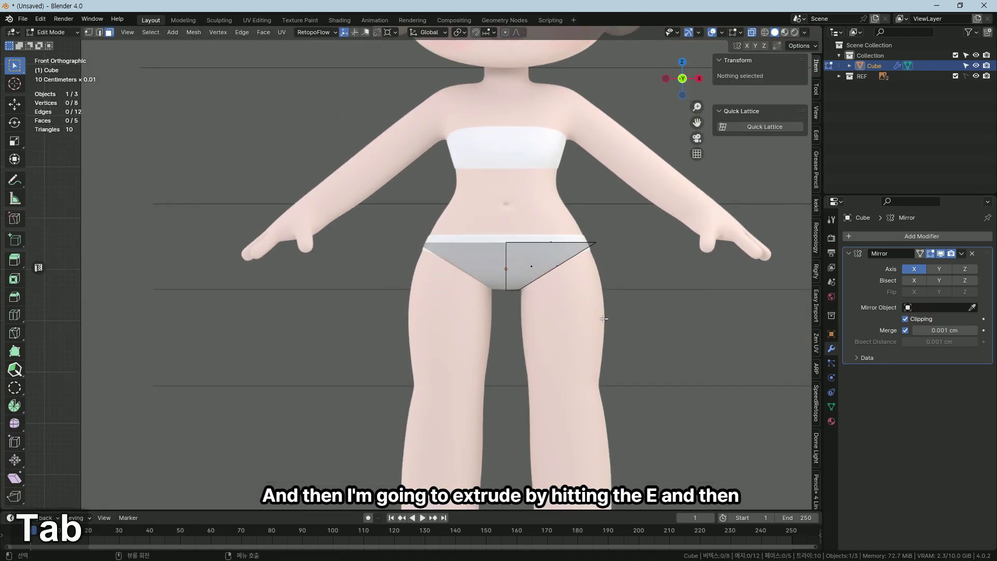
middle_click(555, 287)
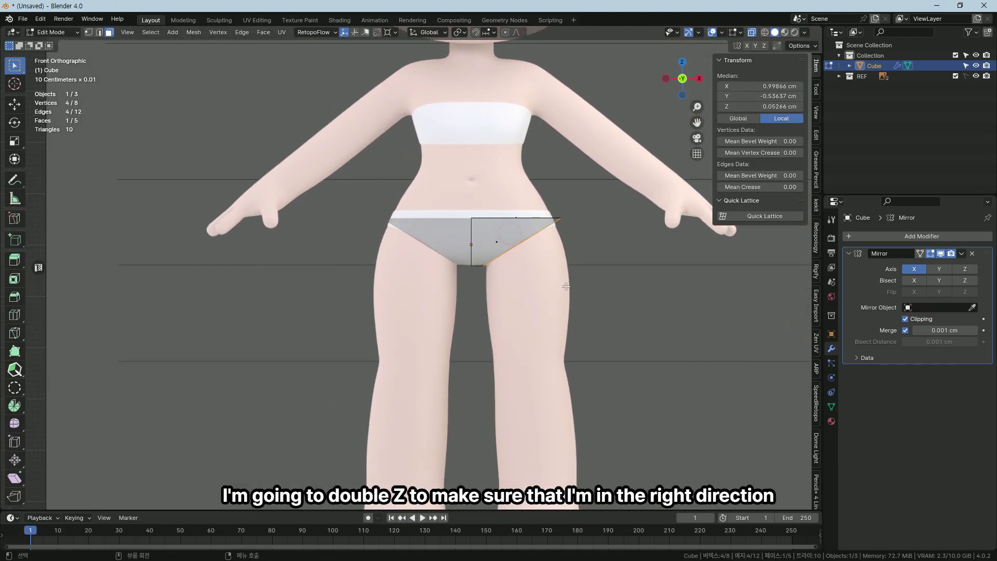
key("e")
type("ezz")
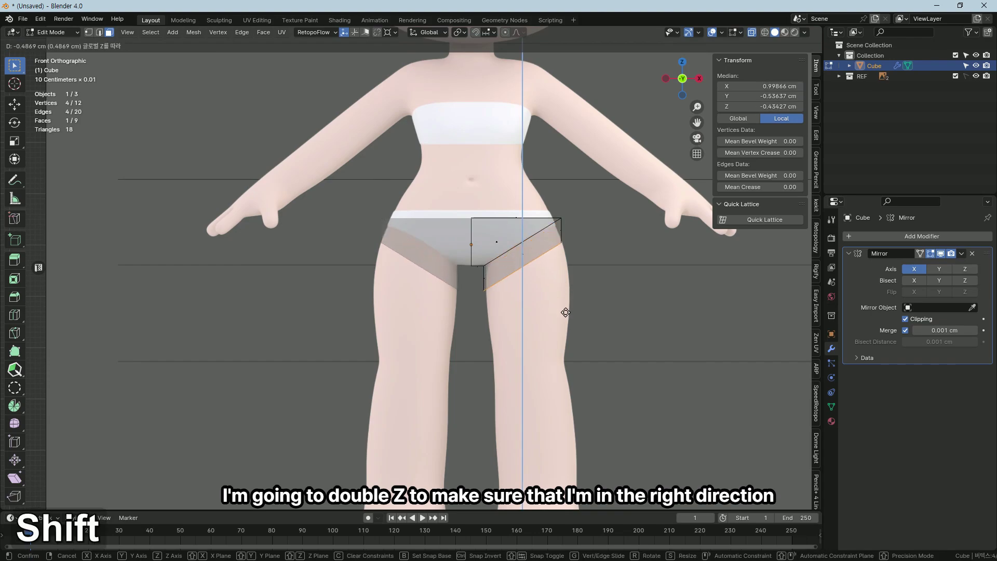
type("sz0")
key("Return")
type("gz1")
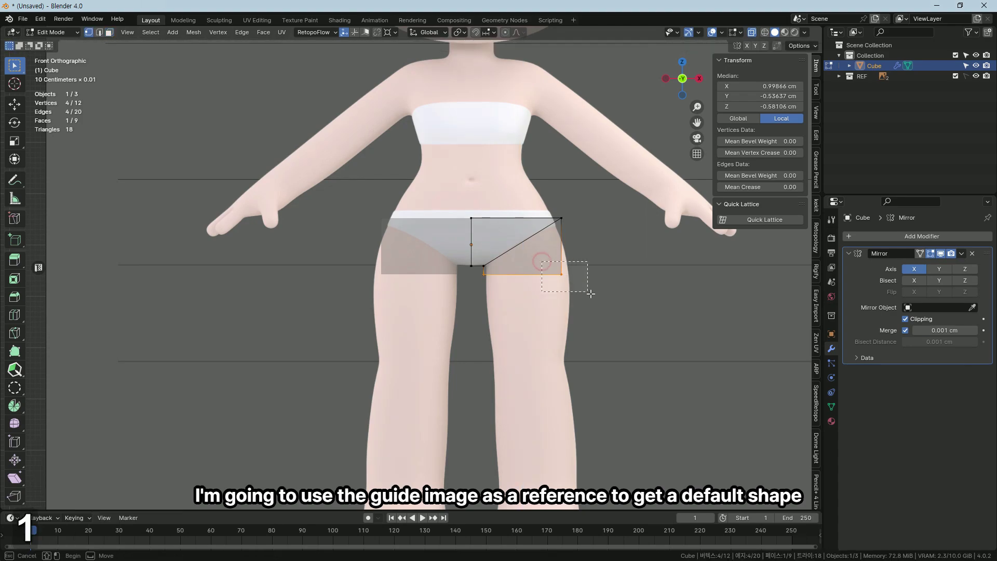
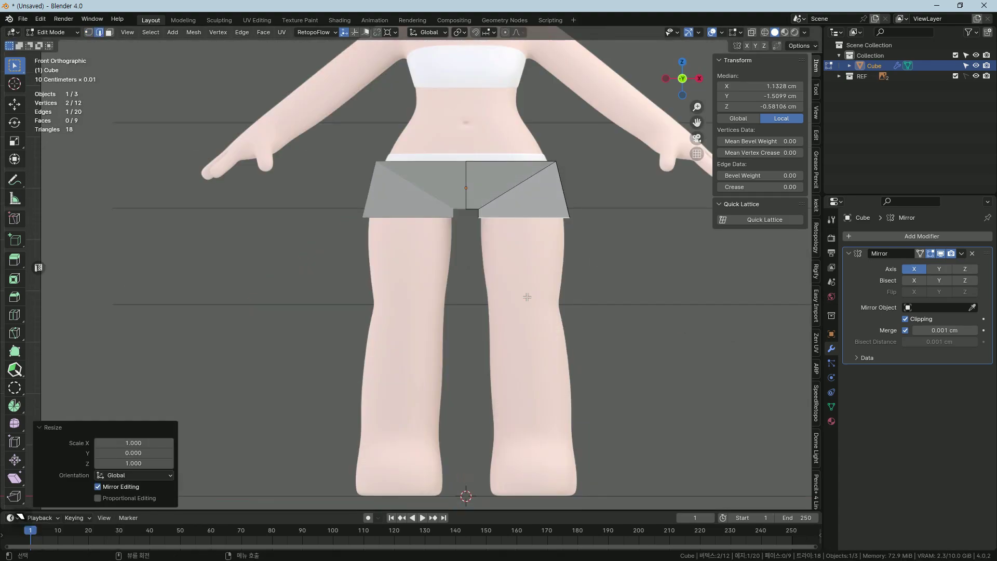
With X-ray on, extrude the thigh's bottom faces down twice, to the knee and toward the ankle.
middle_click(525, 298)
key("3")
key("alt+z")
middle_click(531, 248)
key("e")
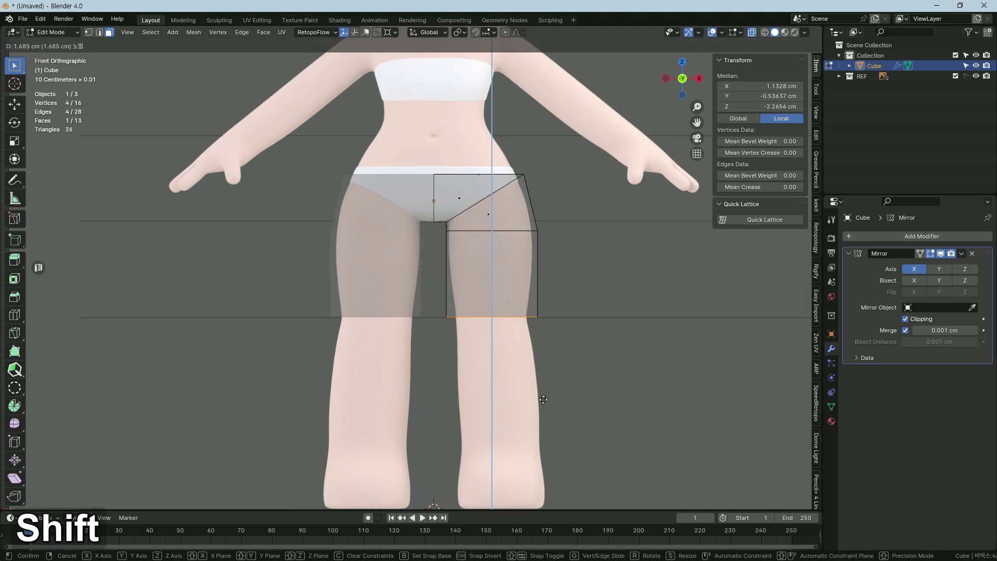
key("e")
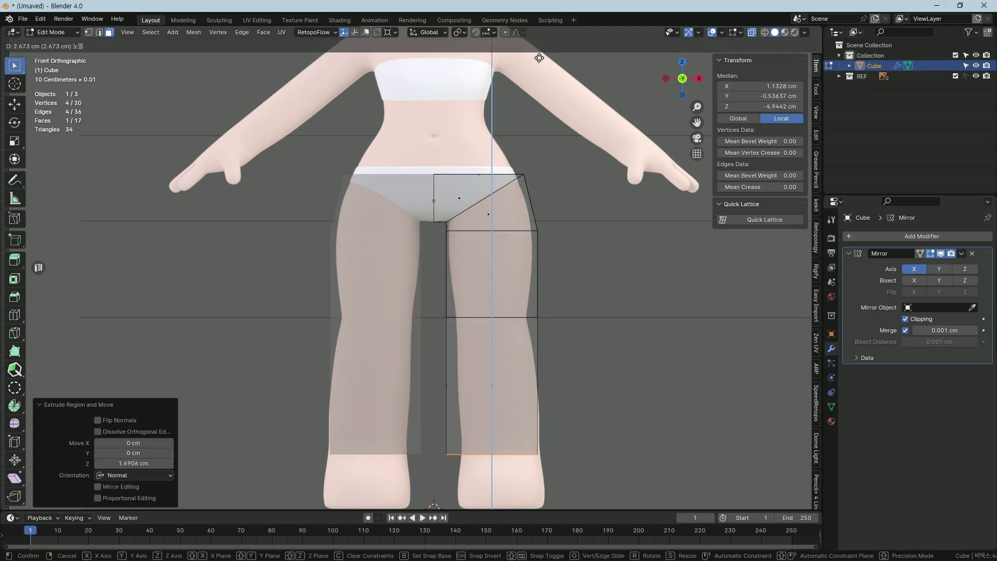
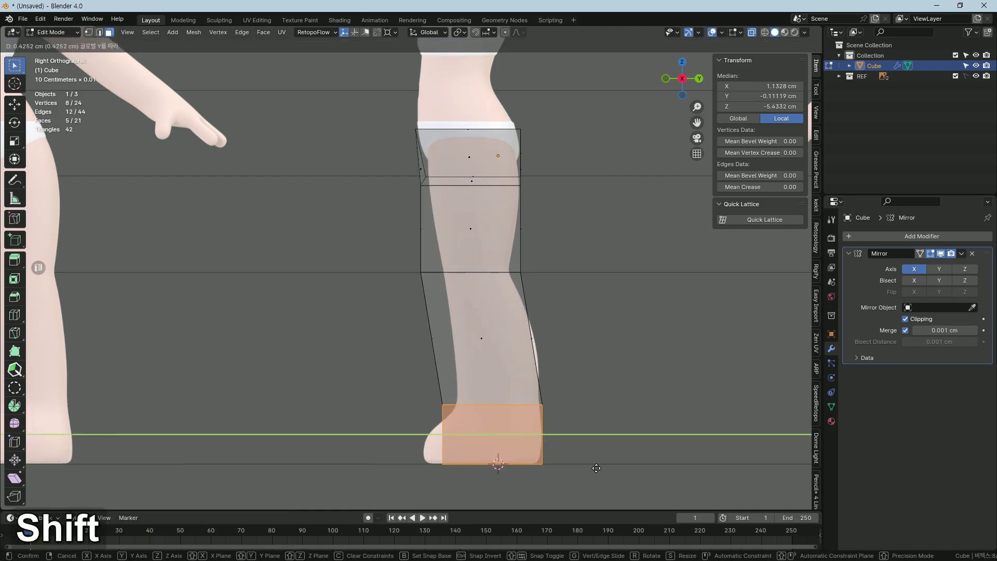
In right view, move the knee and lower-leg edges along Y to follow the leg profile.
type("1gy")
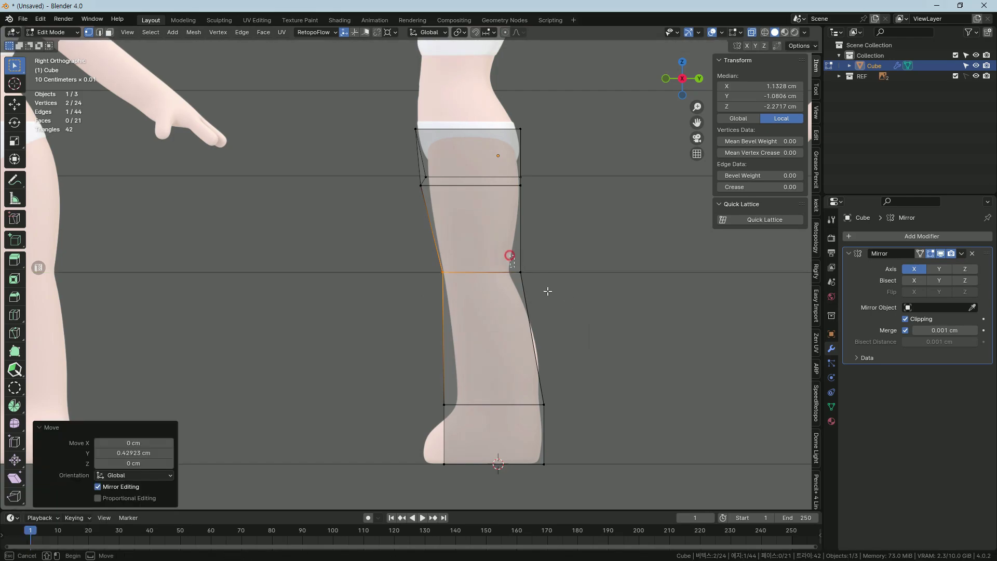
key("g")
type("gy")
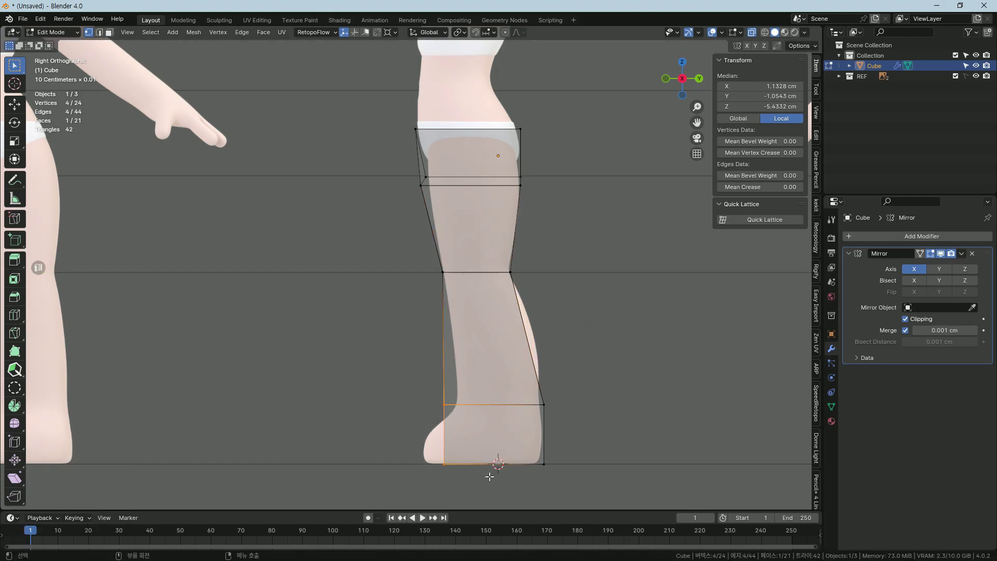
key("g")
type("gy")
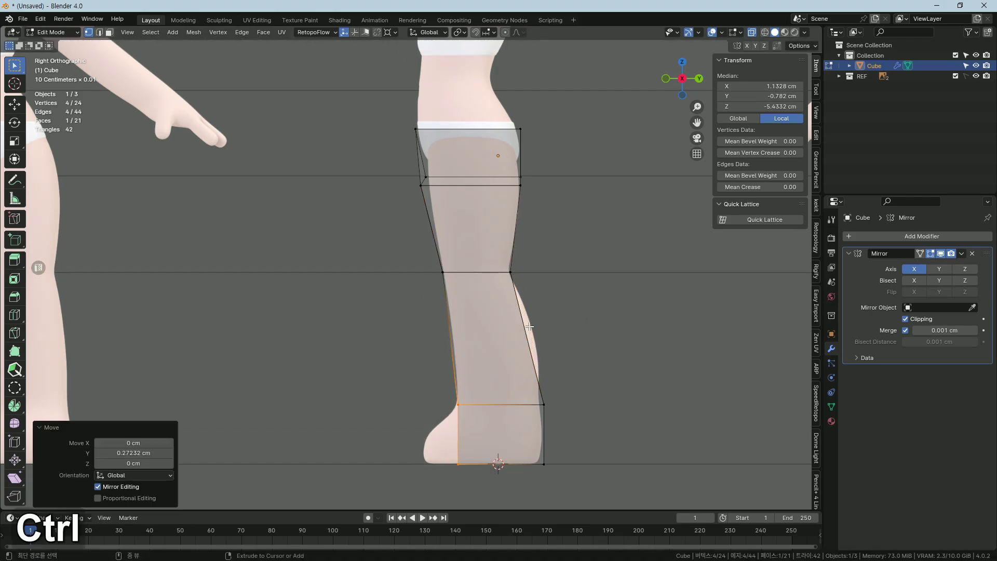
Add an extra loop on the shin, position it, and give the body a level-1 Subdivision modifier.
key("ctrl+r")
key("g")
type("gy")
key("Tab")
key("ctrl+1")
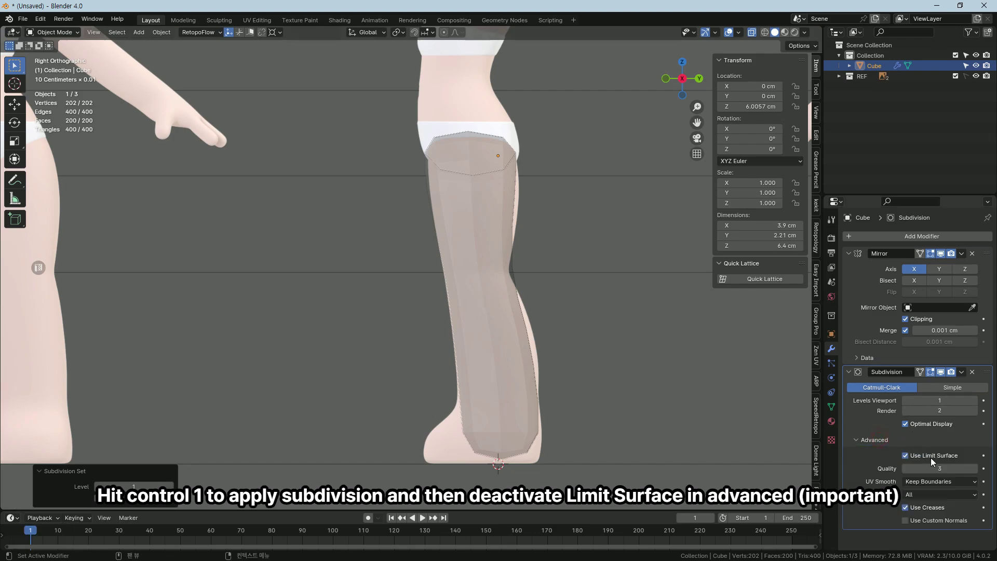
Turn off Use Limit Surface on the subdivision and nudge a leg vertex sideways in edit mode.
middle_click(452, 309)
key("Tab")
middle_click(488, 286)
key("g")
type("gx")
key("y")
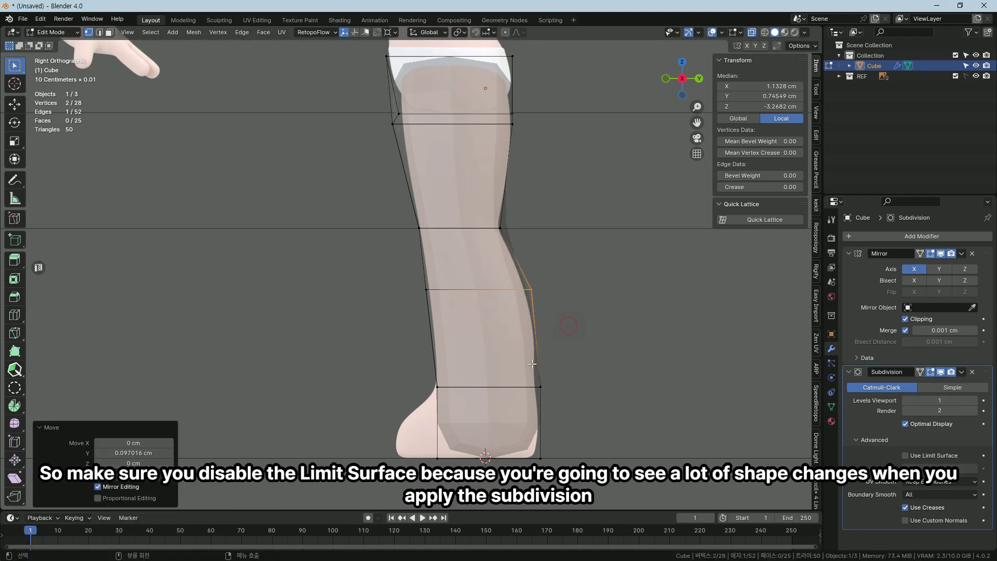
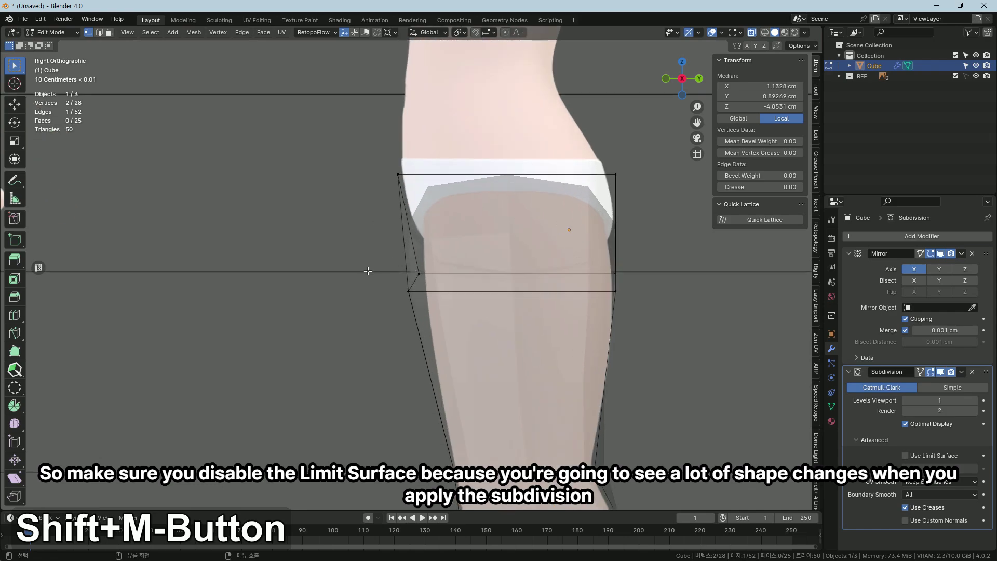
Refit the thigh and knee vertices along Y to the reference, checking the shape with X-ray toggled.
key("g")
type("gy")
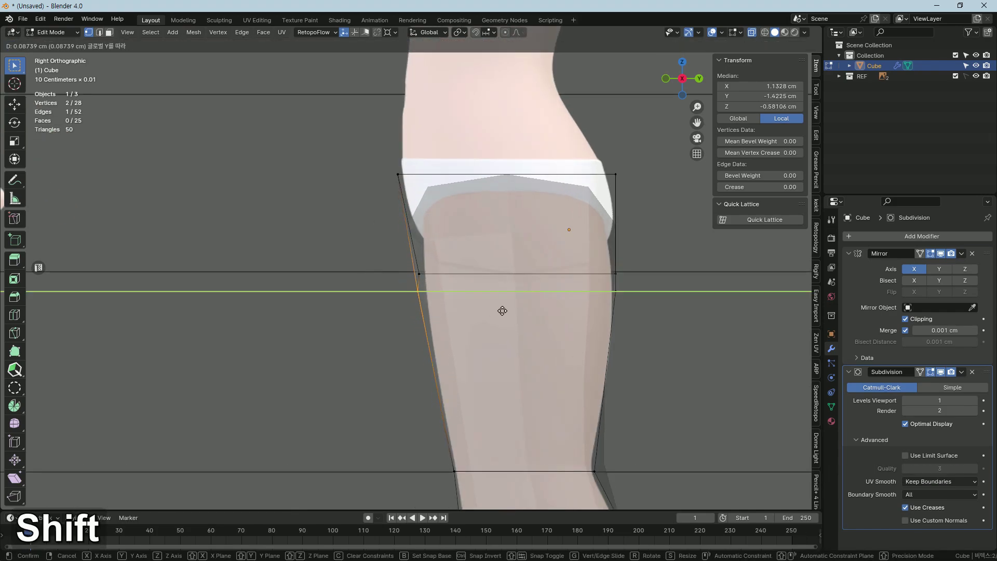
key("alt+z")
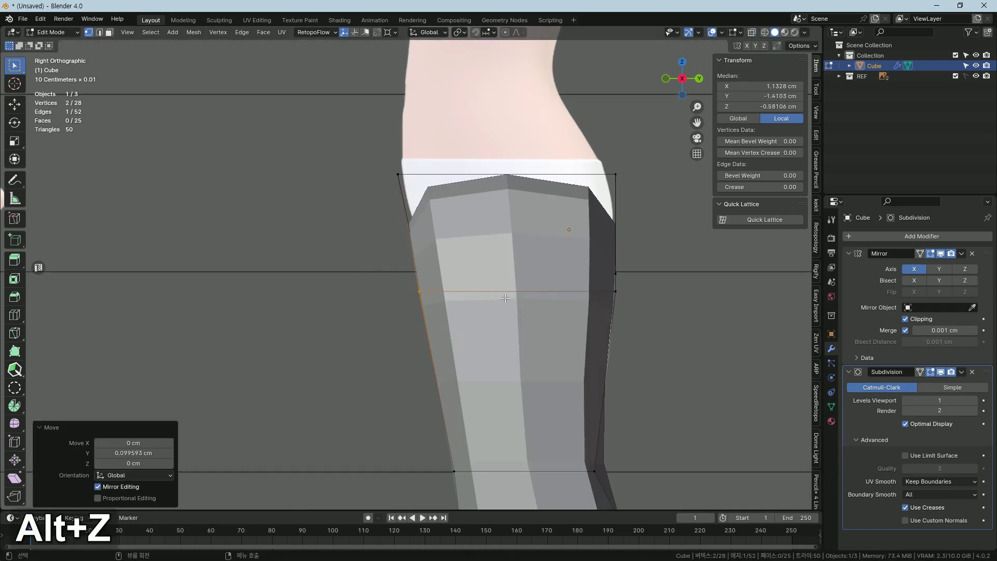
key("alt+z")
key("alt+z")
key("alt+z")
key("g")
key("y")
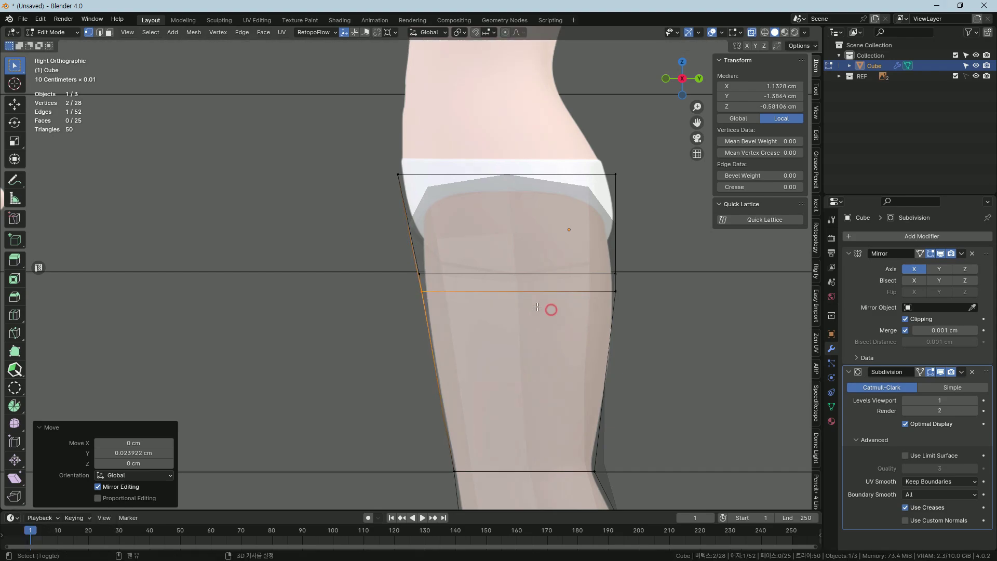
key("g")
type("gy")
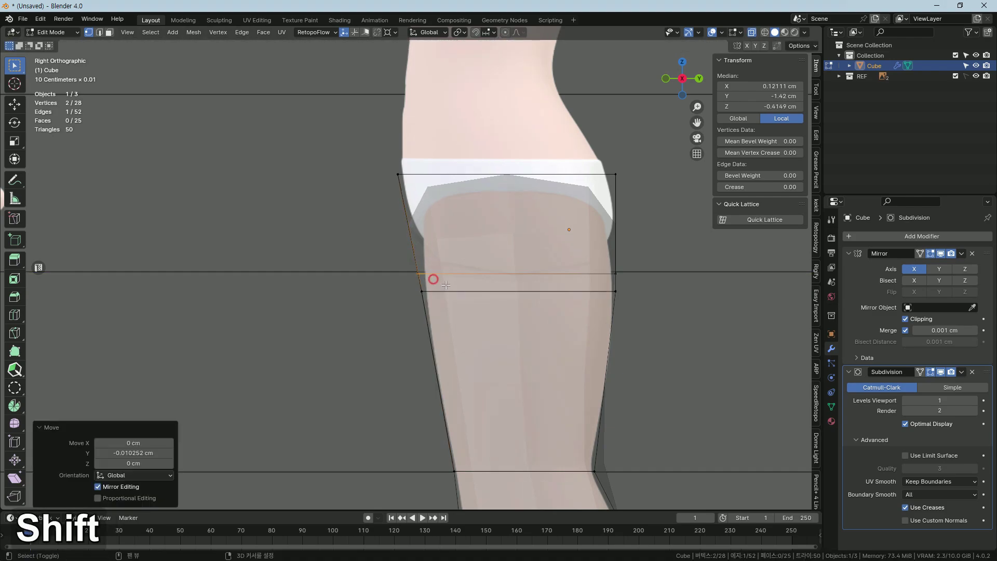
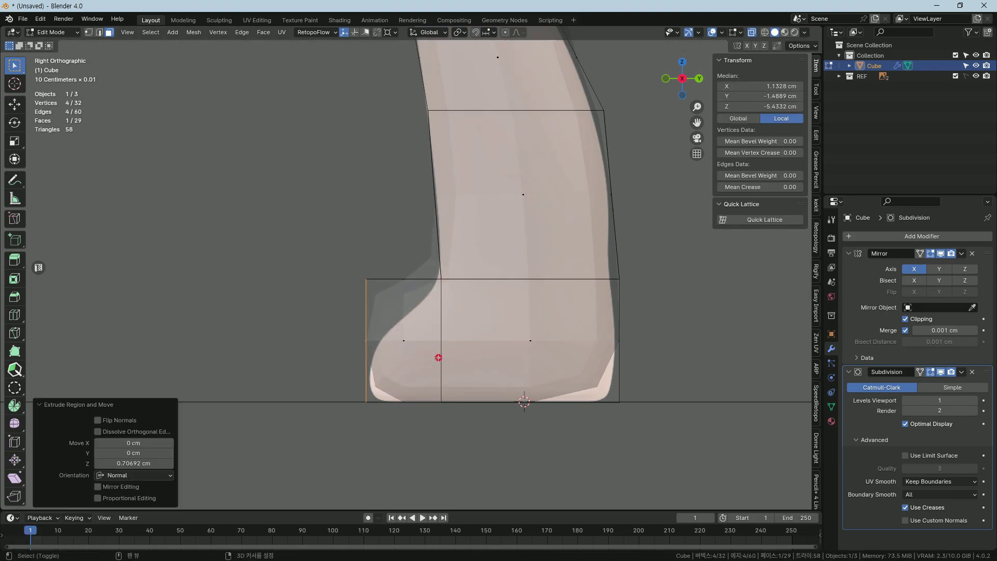
Extend the front of the foot toward the toes and shape the toe tip in front and side views.
key("1")
type("1gz")
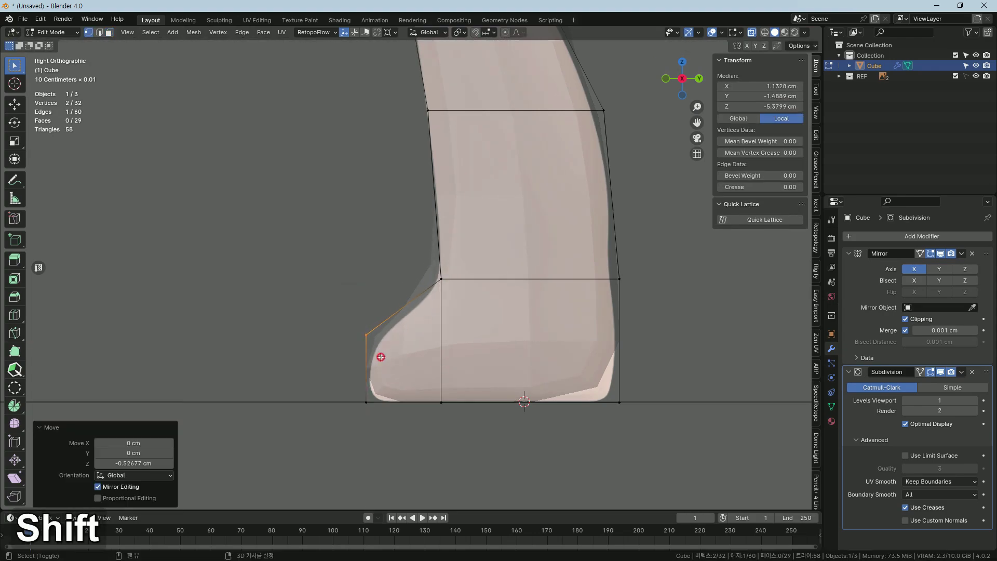
key("3")
key("x")
type("xf")
Add an edge loop around the ankle and slide it down into place along the leg.
key("ctrl+r")
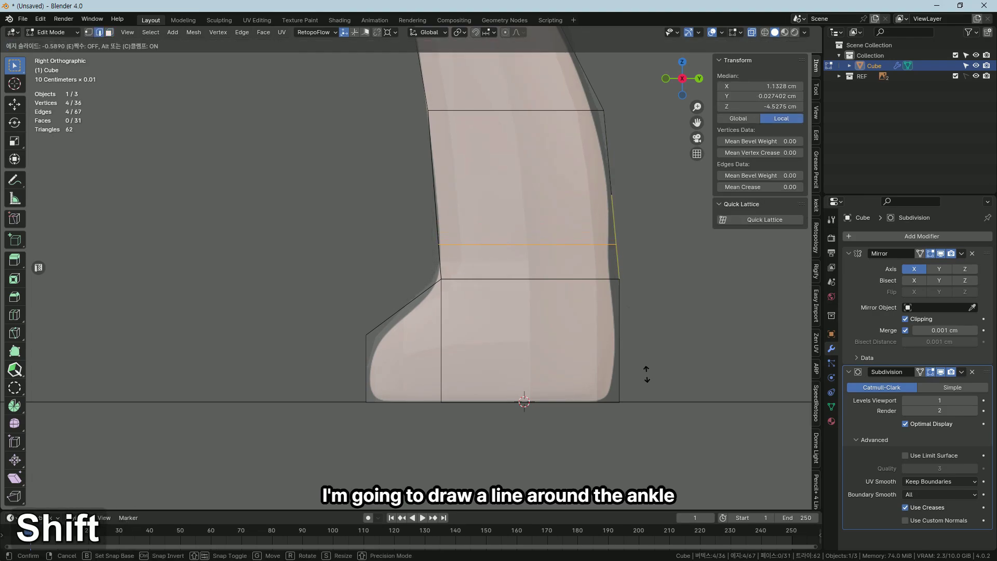
key("1")
type("gg")
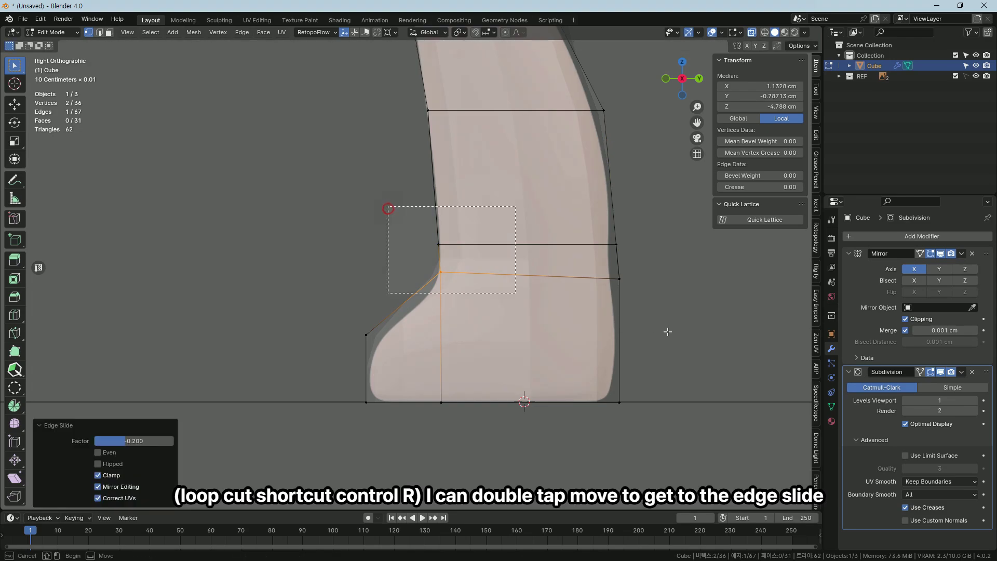
type("gz")
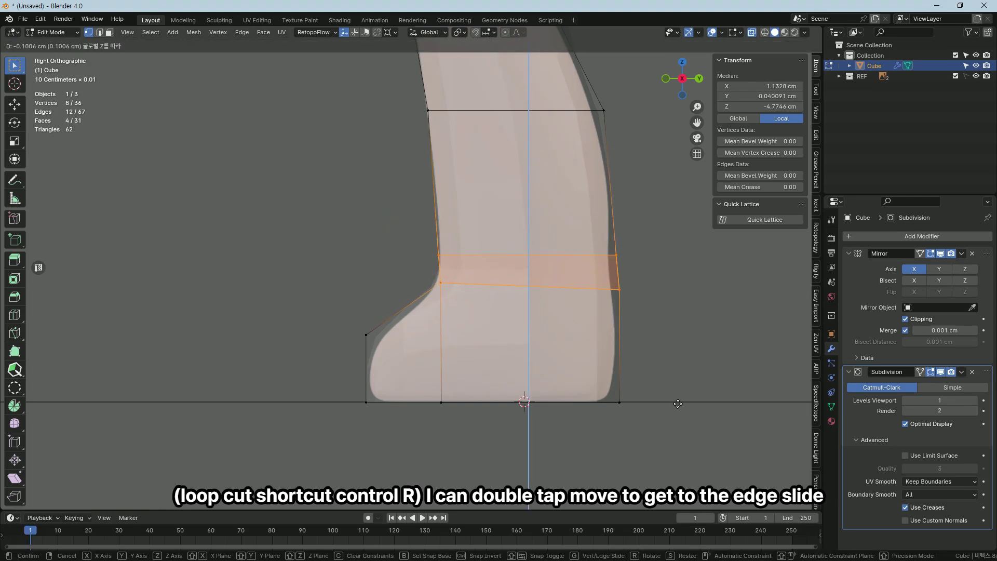
type("gz")
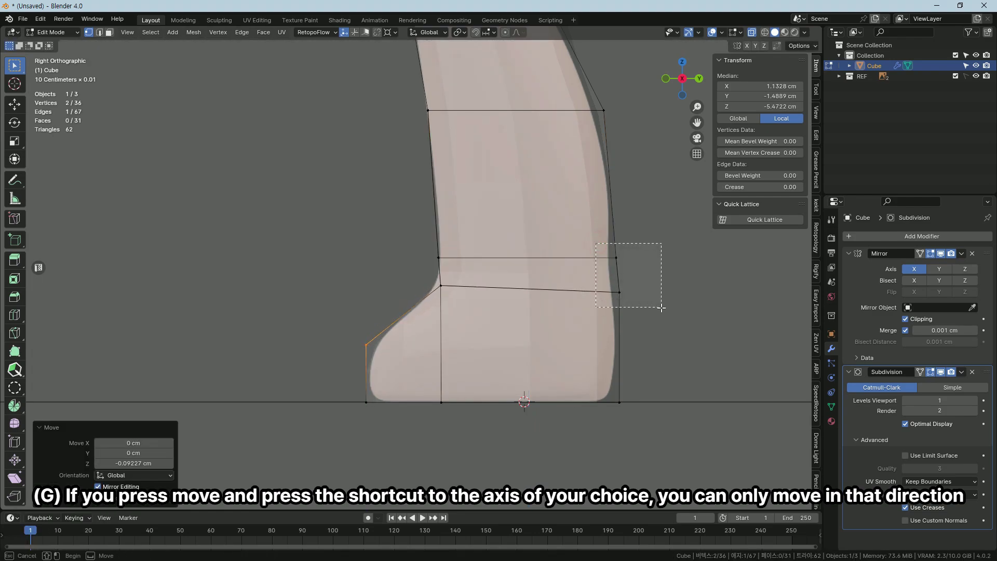
key("g")
key("y")
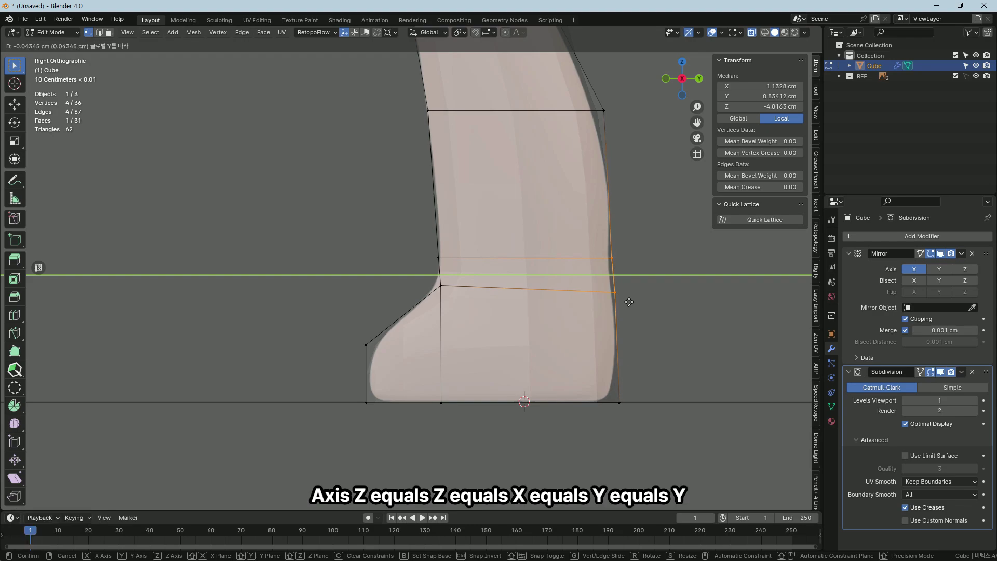
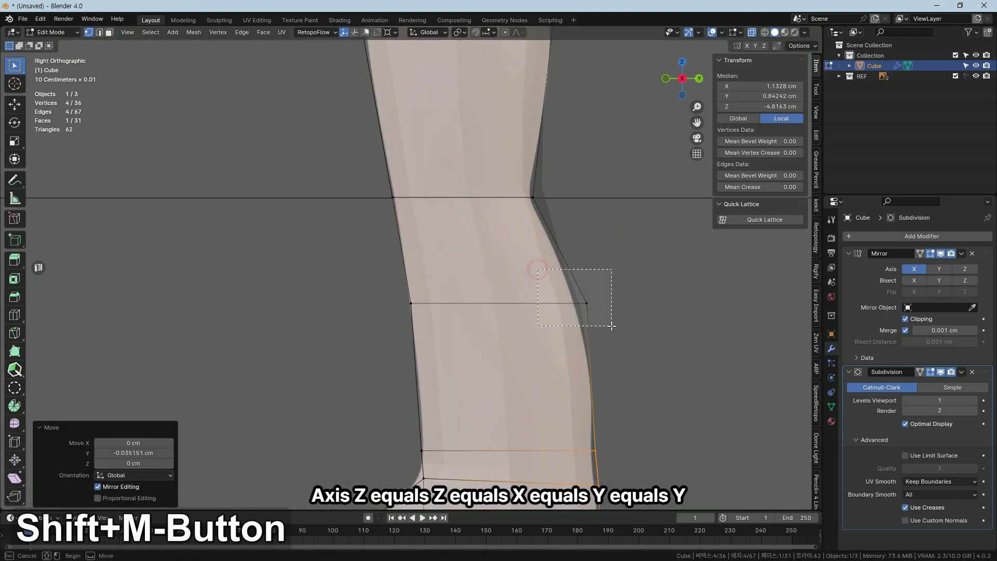
Nudge the calf vertex front-to-back so the side profile follows the reference leg.
key("g")
key("x")
key("y")
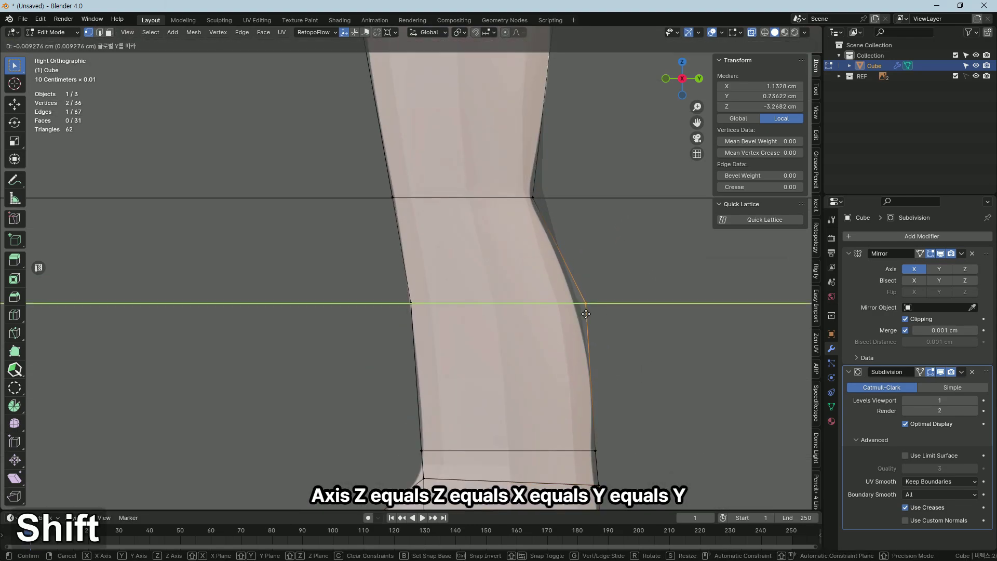
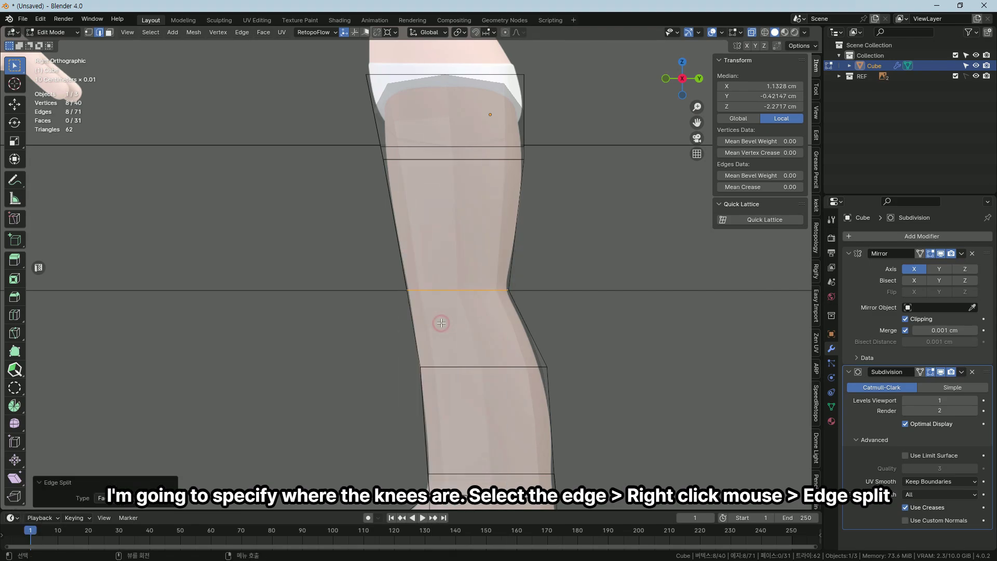
Toggle out to Object Mode and back into Edit Mode after splitting the knee edge.
key("Tab")
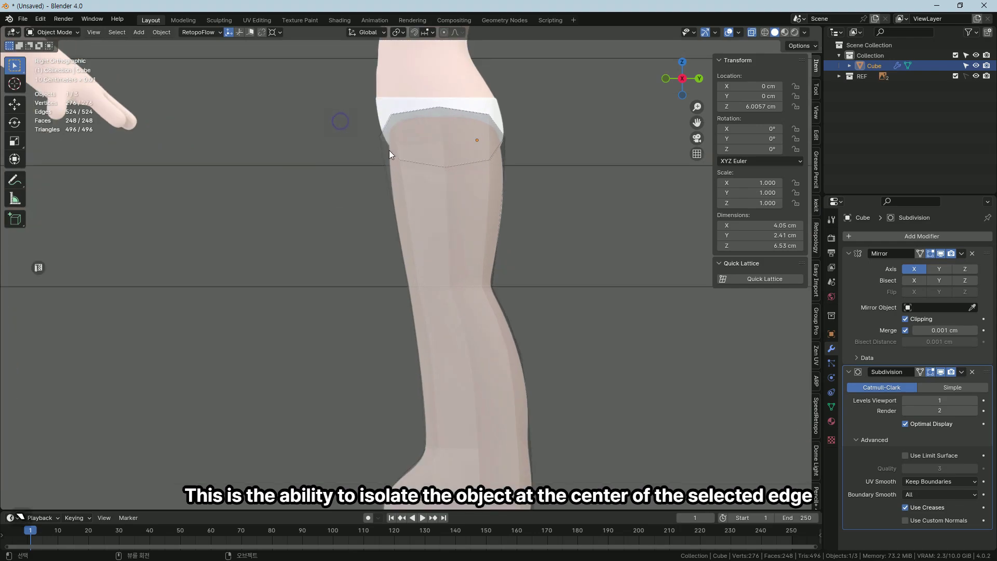
middle_click(385, 216)
key("Tab")
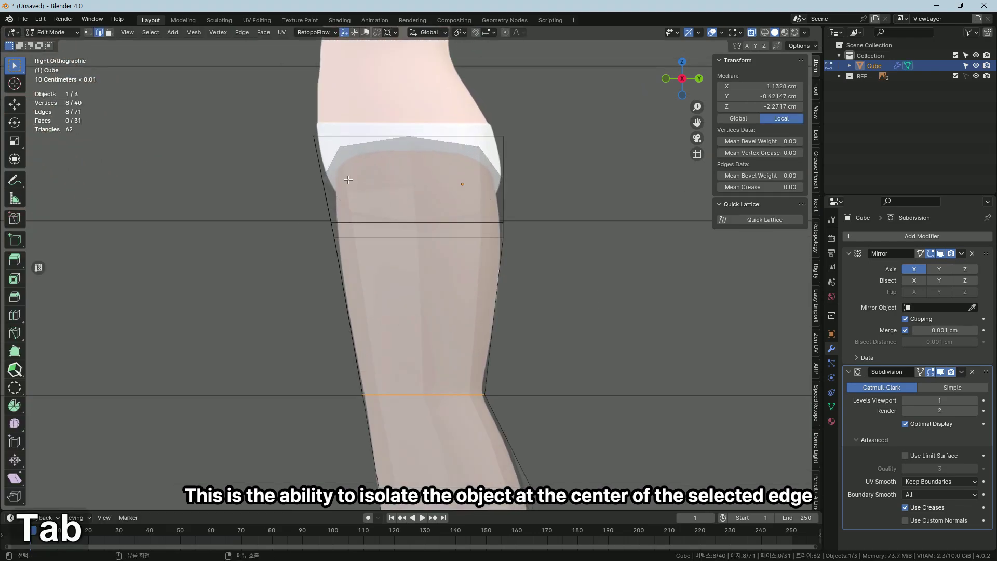
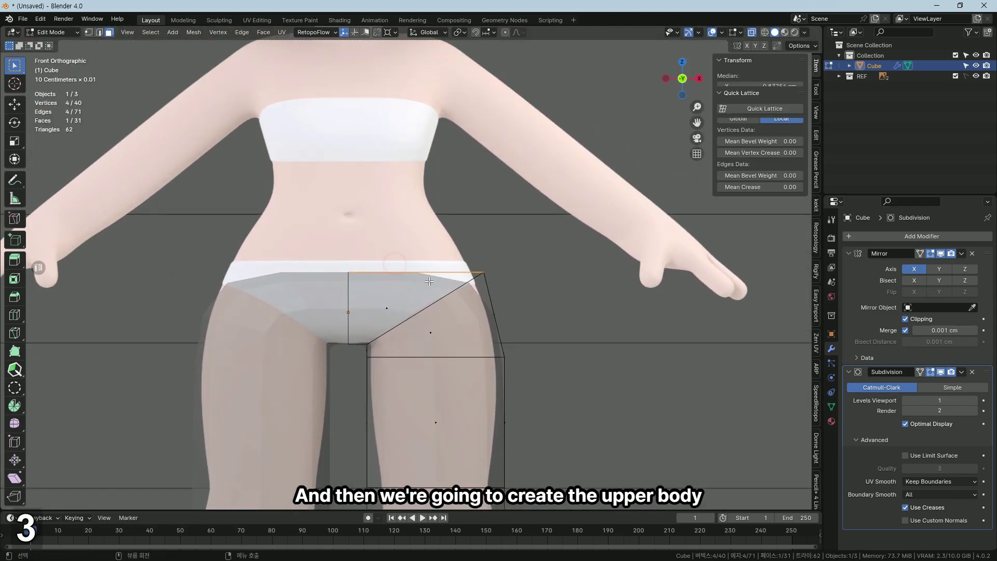
Extrude the hip edge up into two waist rows and pull their vertices in to the body outline.
key("e")
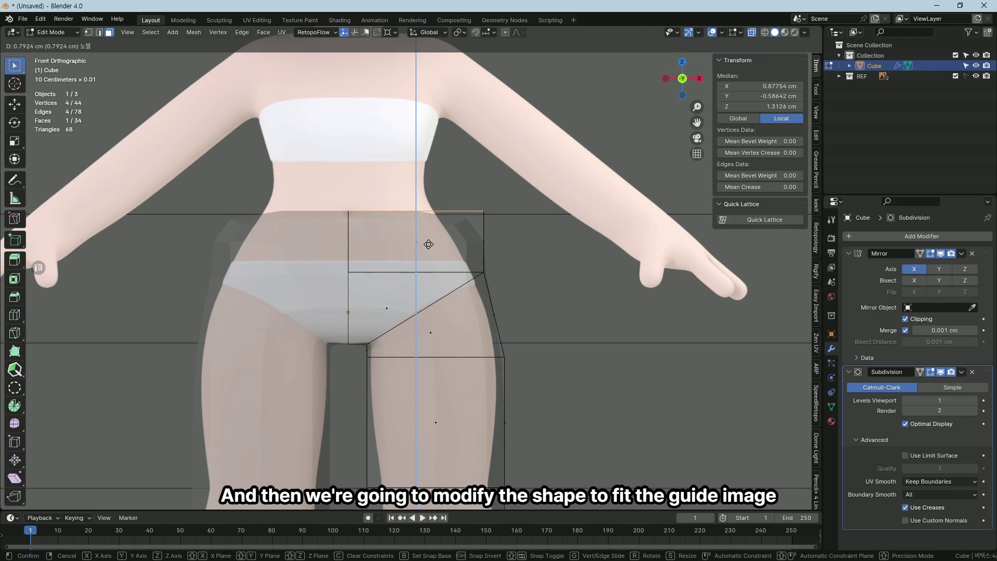
key("e")
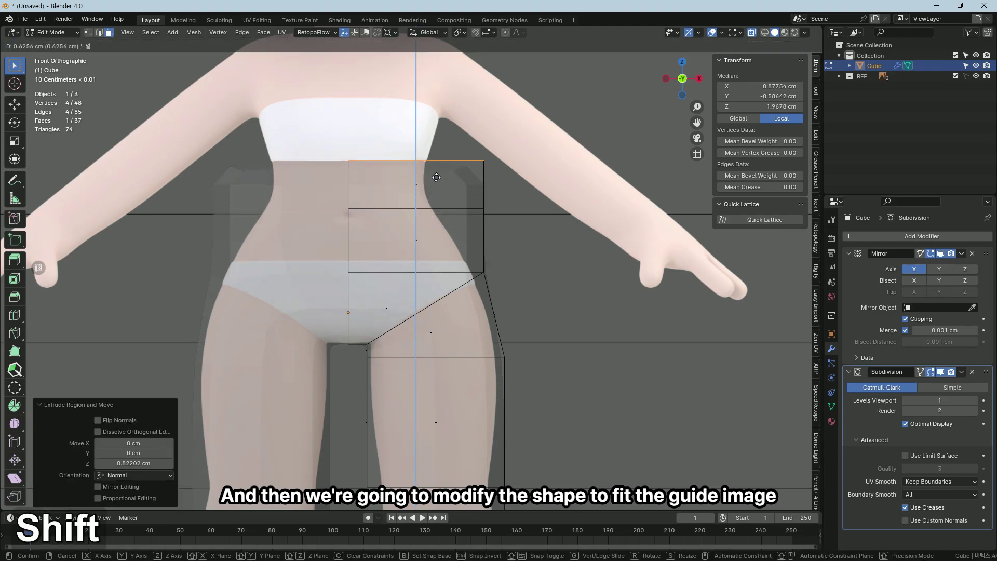
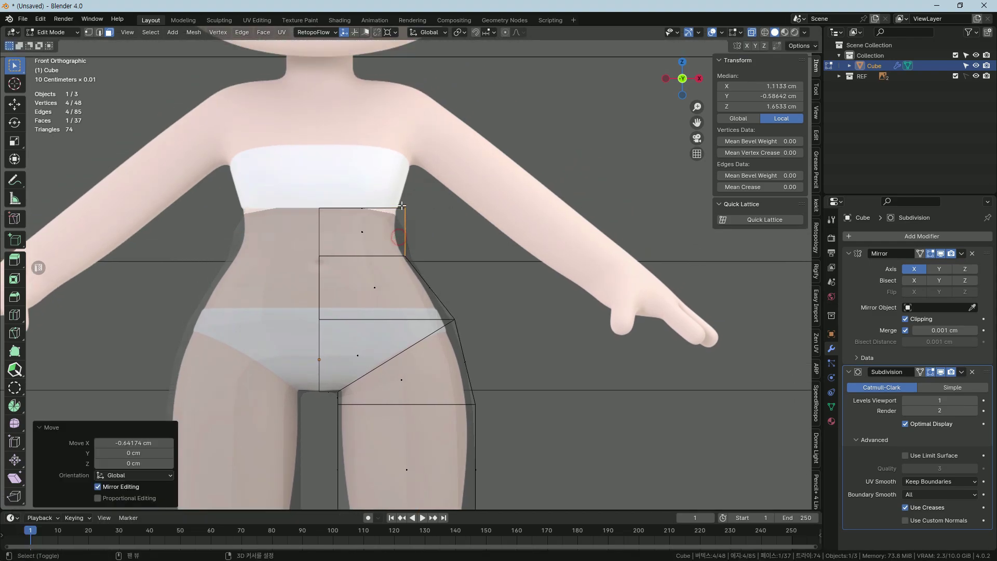
key("1")
key("g")
key("x")
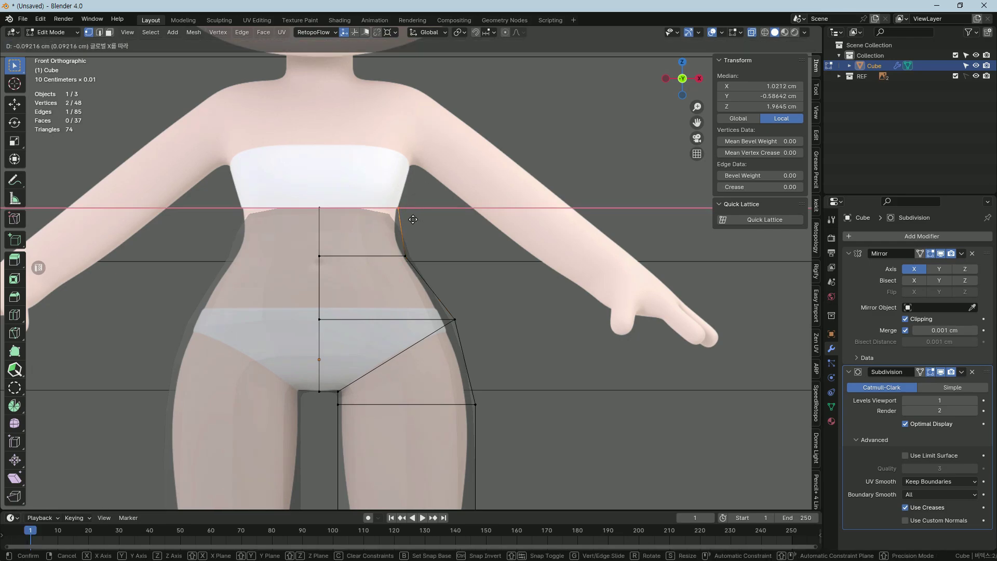
key("3")
Extrude up to chest height, widen the chest row, and level the top row at the neck.
key("e")
key("1")
key("g")
key("x")
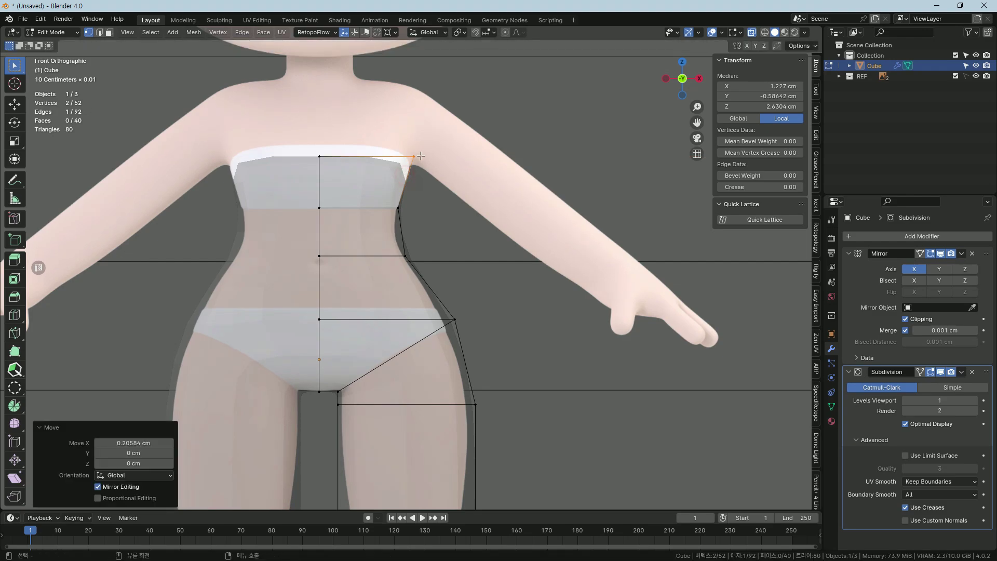
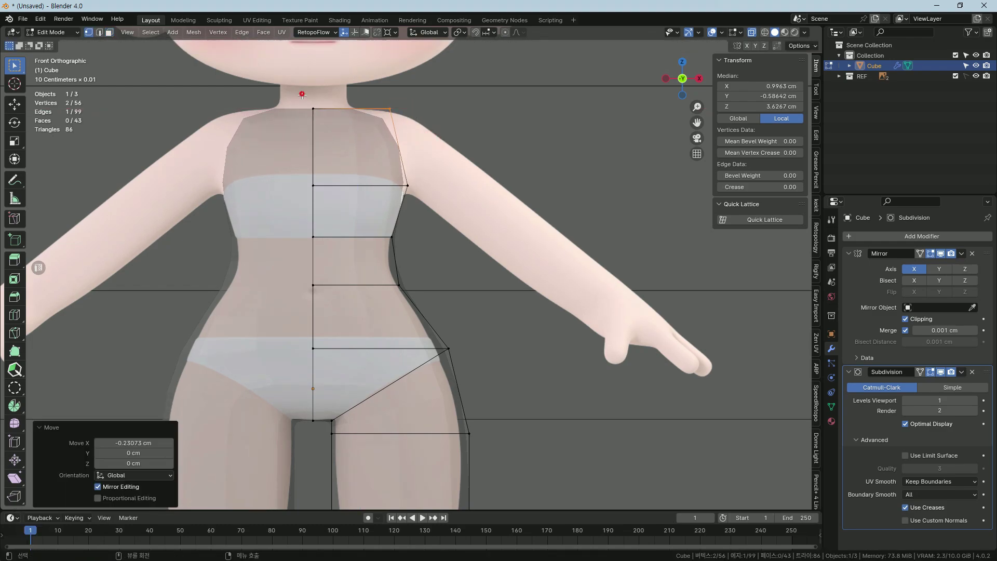
key("g")
type("gz")
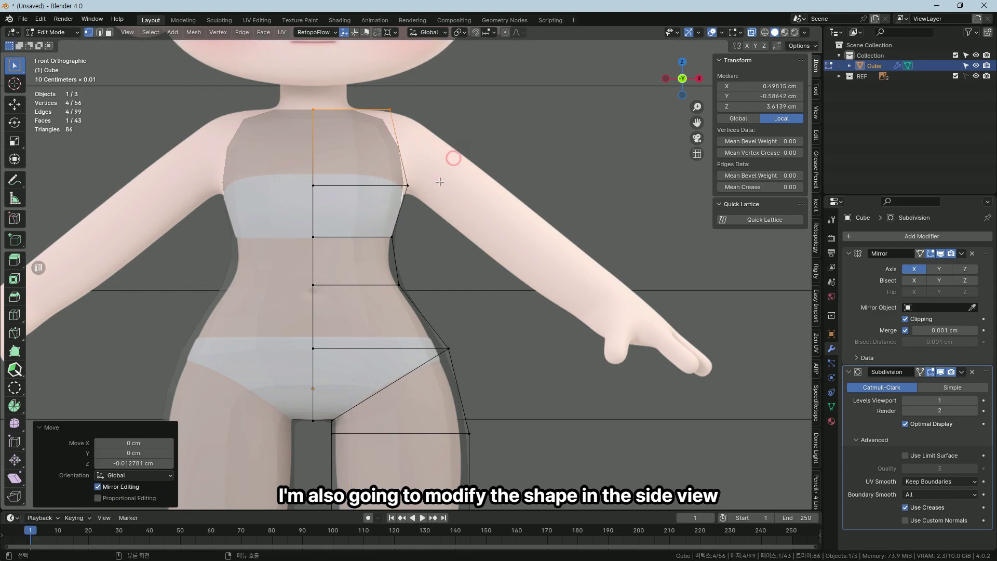
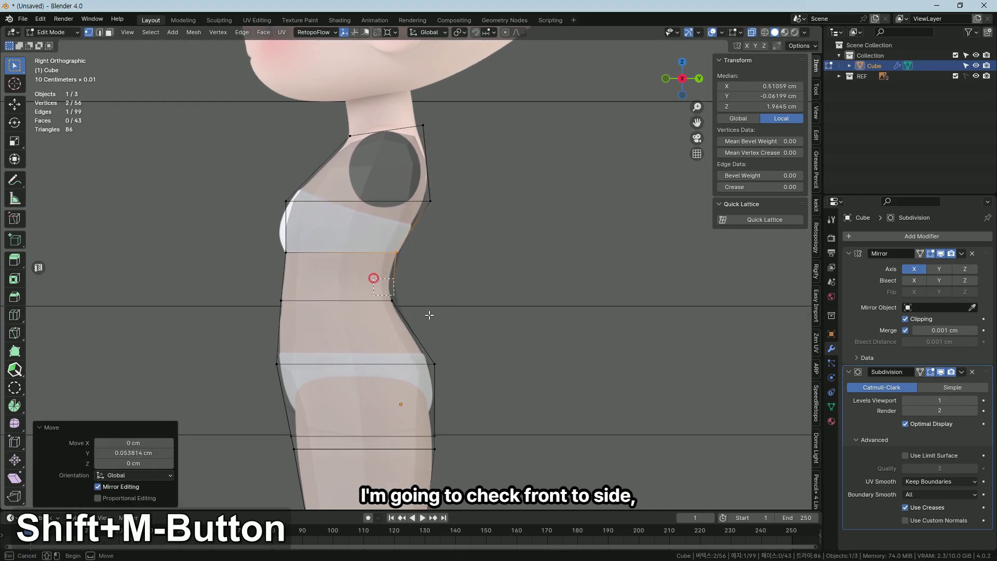
Move torso vertices along Y so the chest and back follow the side-view outline.
key("g")
type("gy")
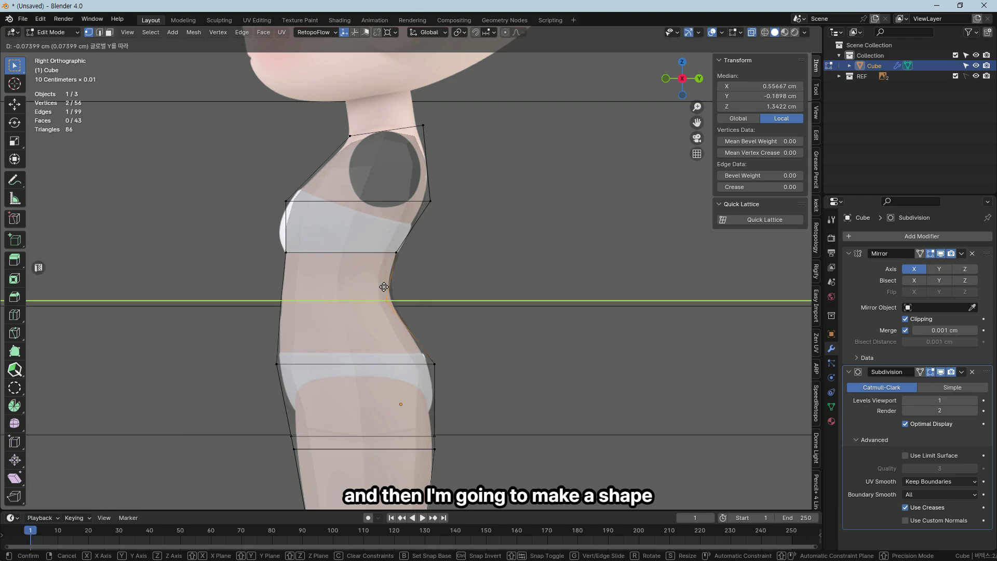
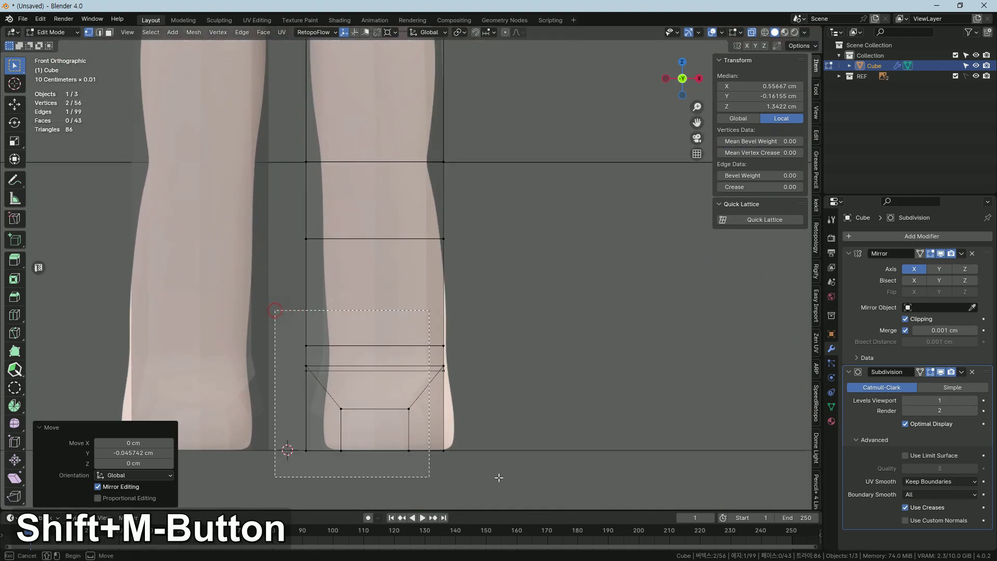
Slide the foot, knee and lower-leg vertices sideways along X to the front-view outline.
type("gyx")
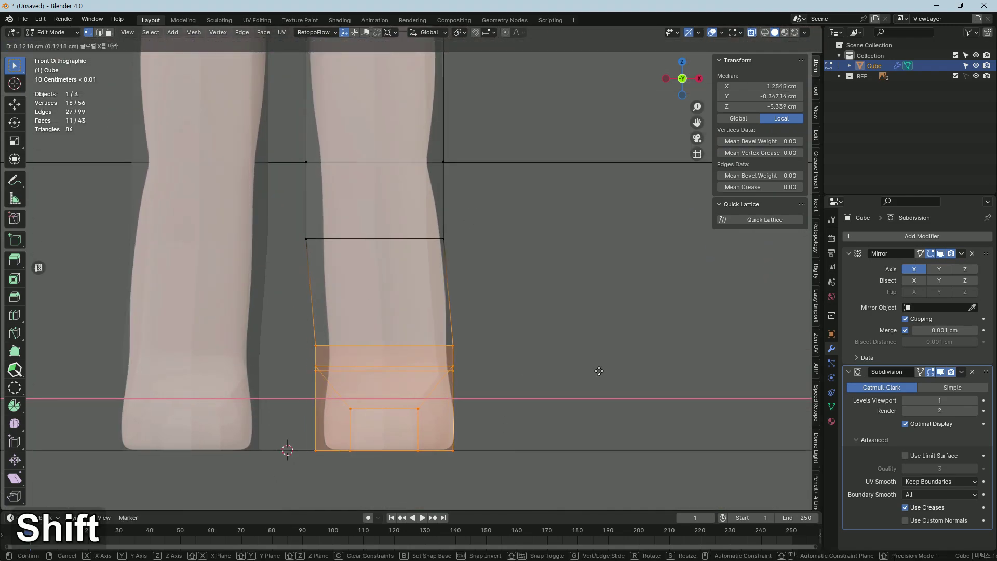
key("g")
type("gx")
key("g")
type("gx")
key("g")
type("gx")
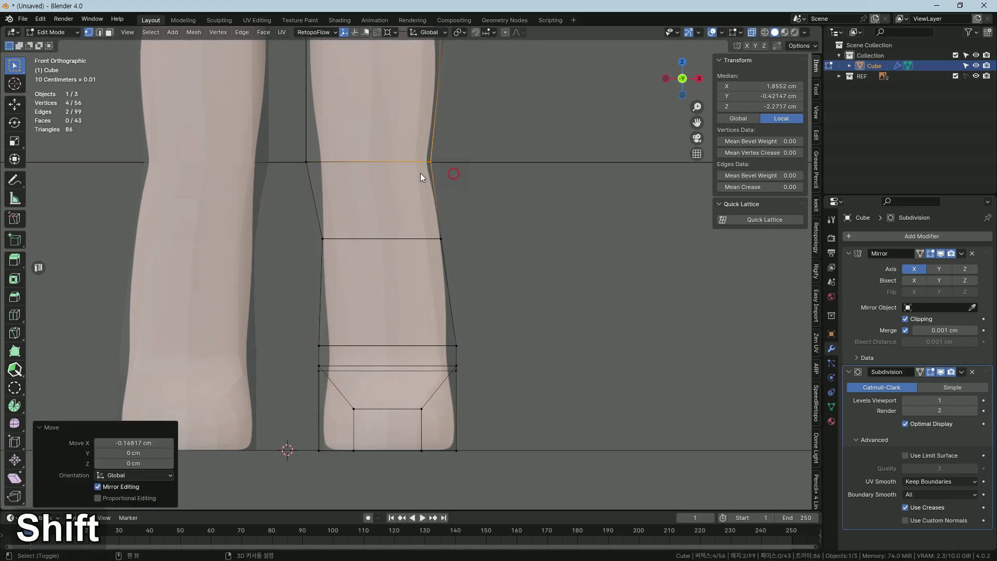
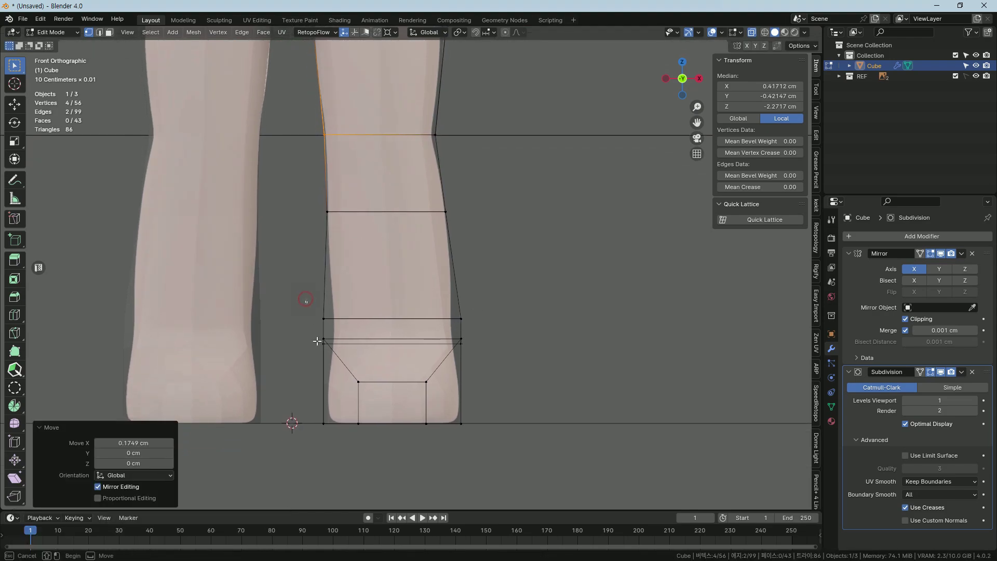
Scale the lower leg width along X, undoing and retrying the foot size changes.
key("s")
type("sx")
key("g")
type("gx")
key("s")
key("ctrl+z")
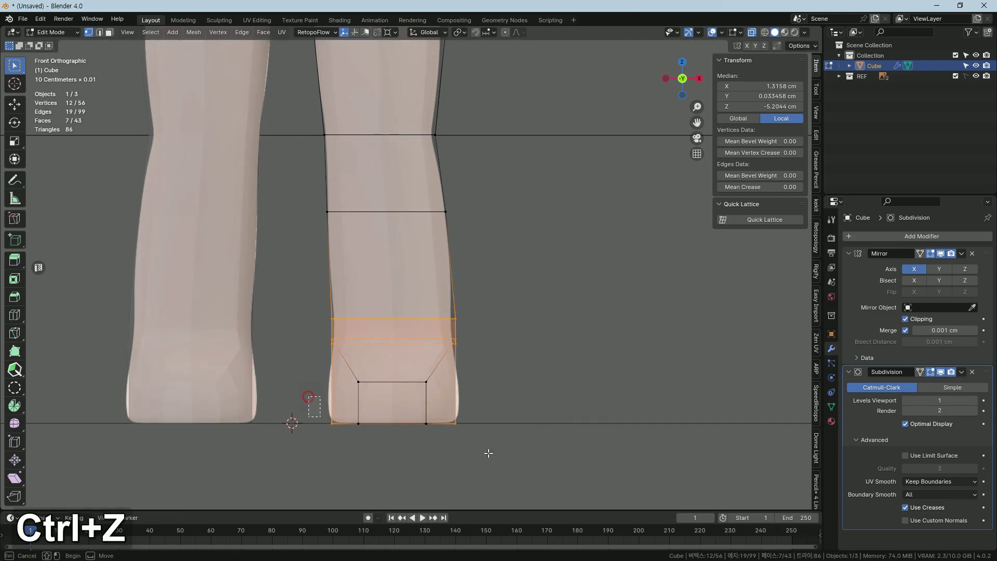
key("s")
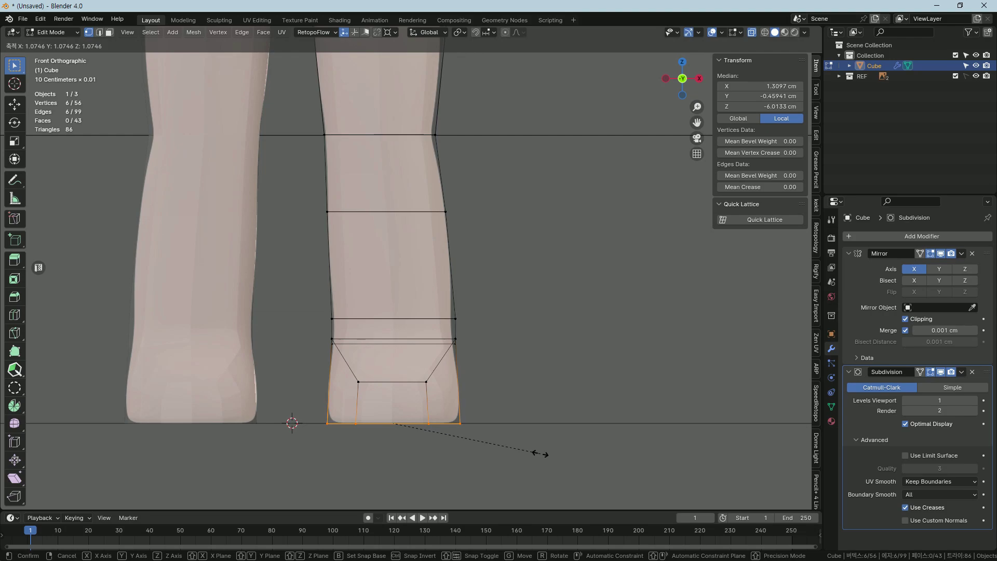
key("ctrl+z")
key("s")
key("ctrl+z")
Narrow the whole foot block along X and reposition it, undoing the moves that overshoot.
key("s")
type("sx")
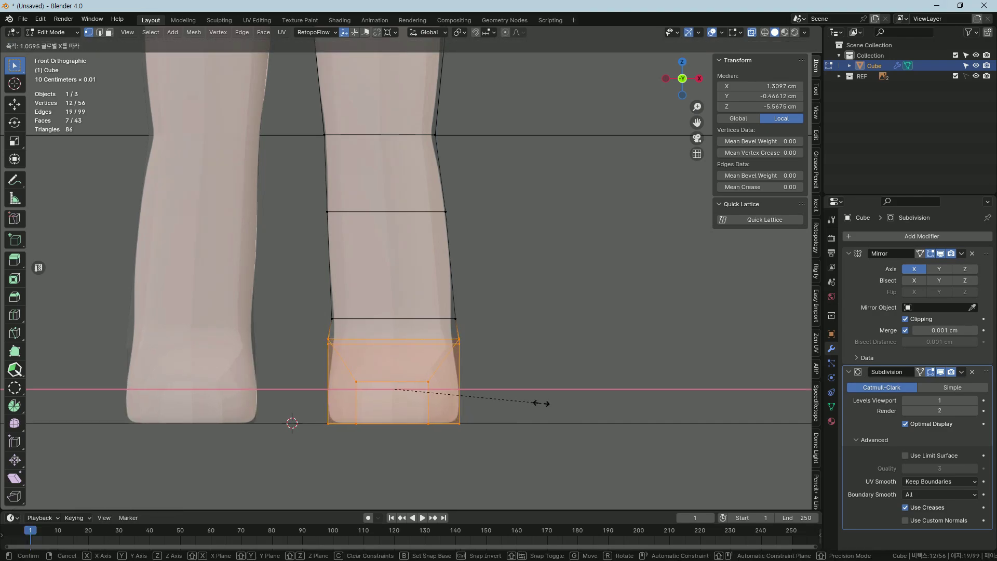
key("g")
type("gx")
key("ctrl+z")
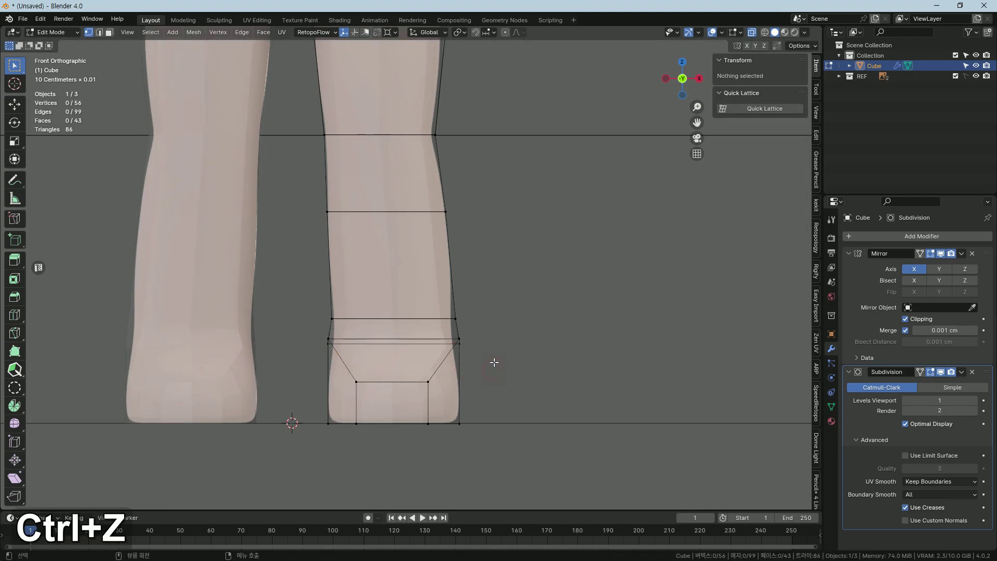
key("ctrl+z")
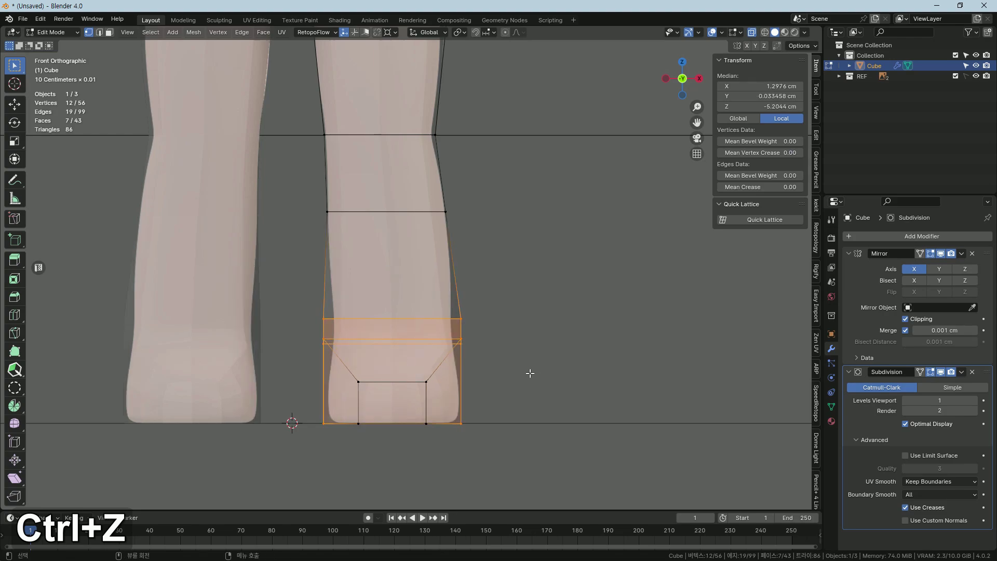
Nudge the ankle edge and foot vertices sideways and narrow the sole edge to the reference foot.
key("g")
type("gx")
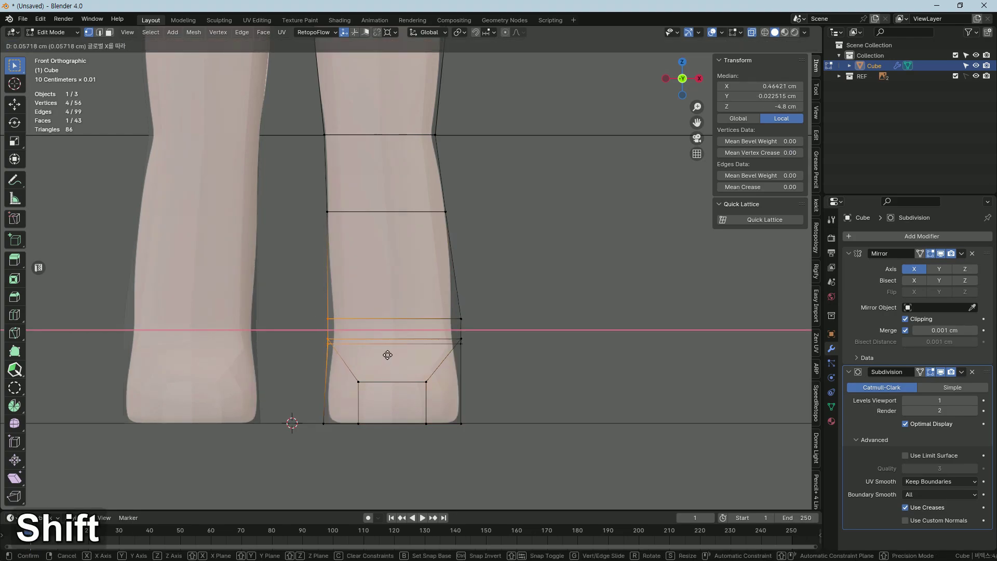
key("g")
type("gx")
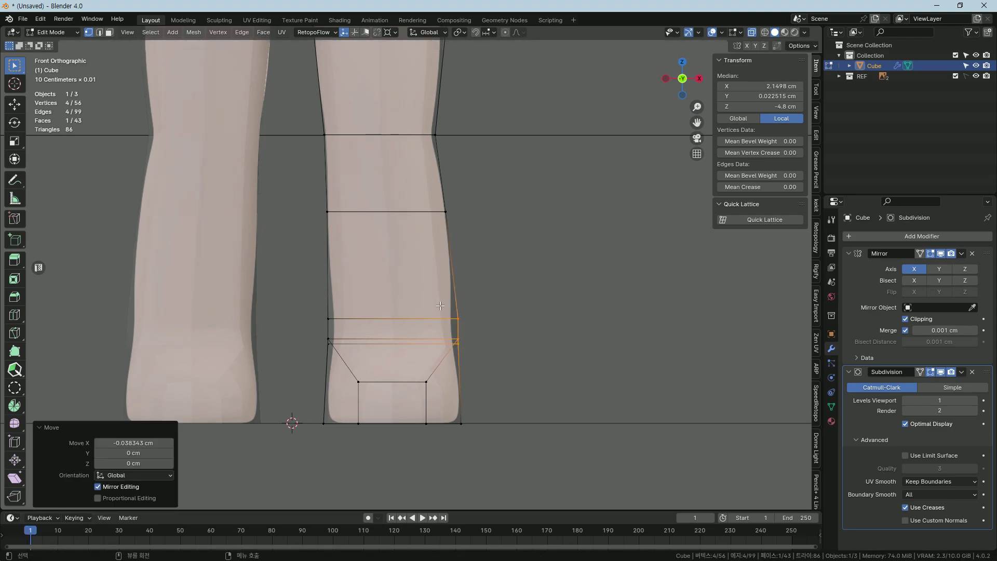
key("g")
type("gx")
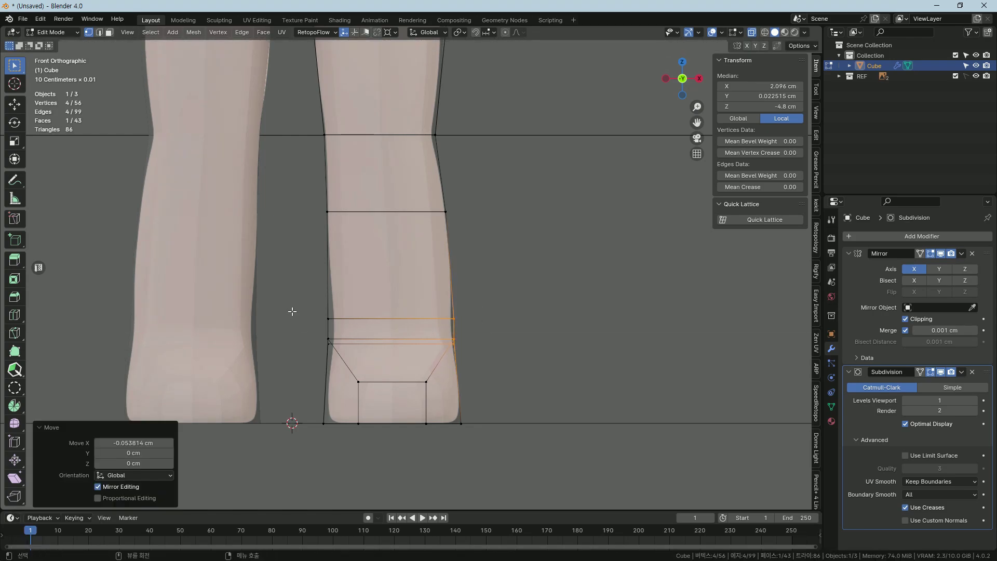
key("g")
type("gx")
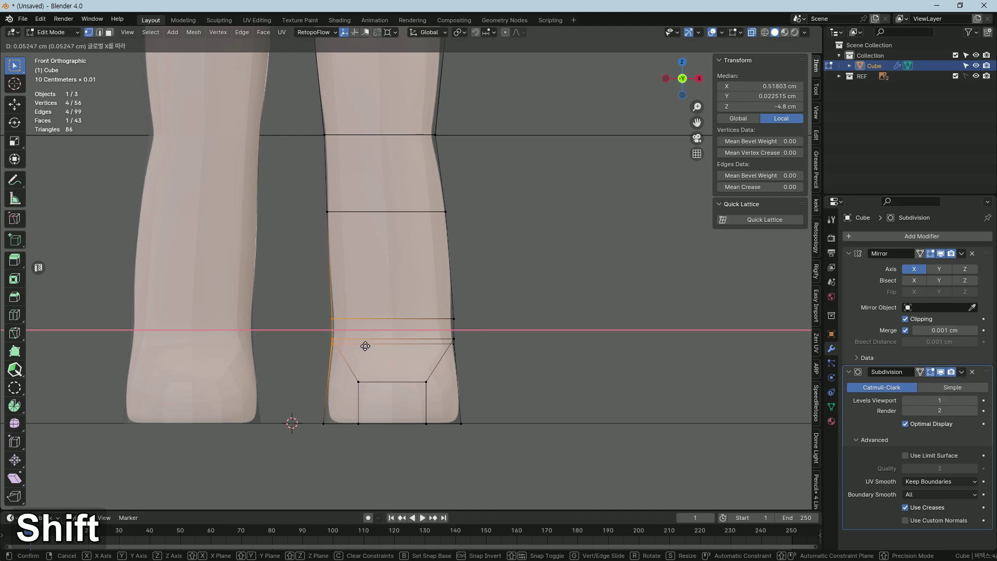
key("s")
type("sx")
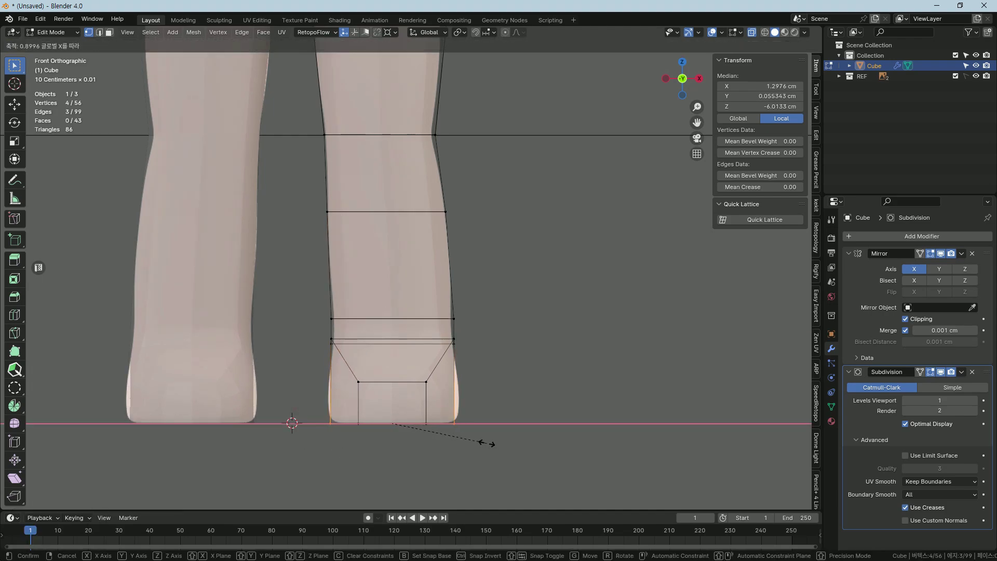
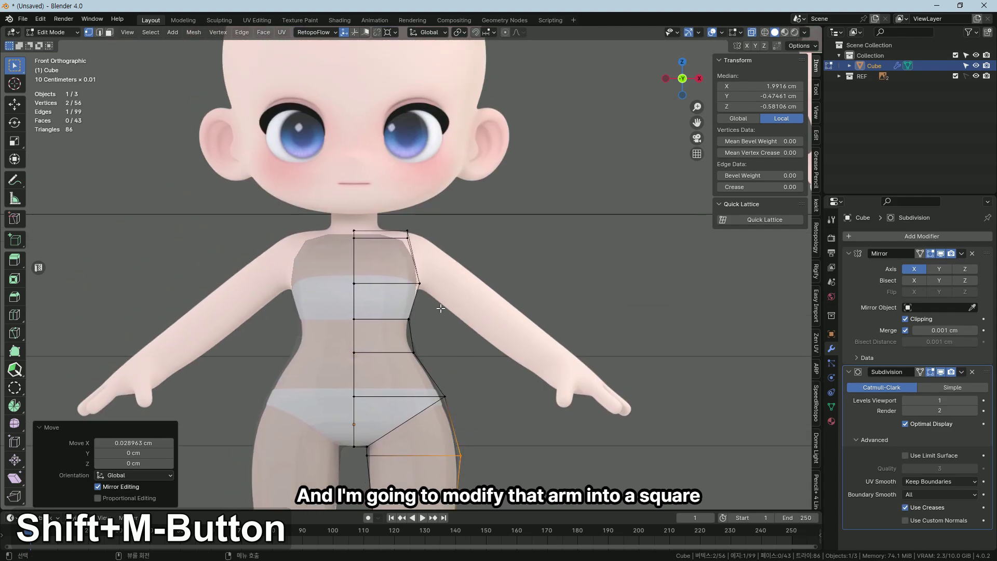
Extrude the shoulder edge outward along X to start the arm.
key("3")
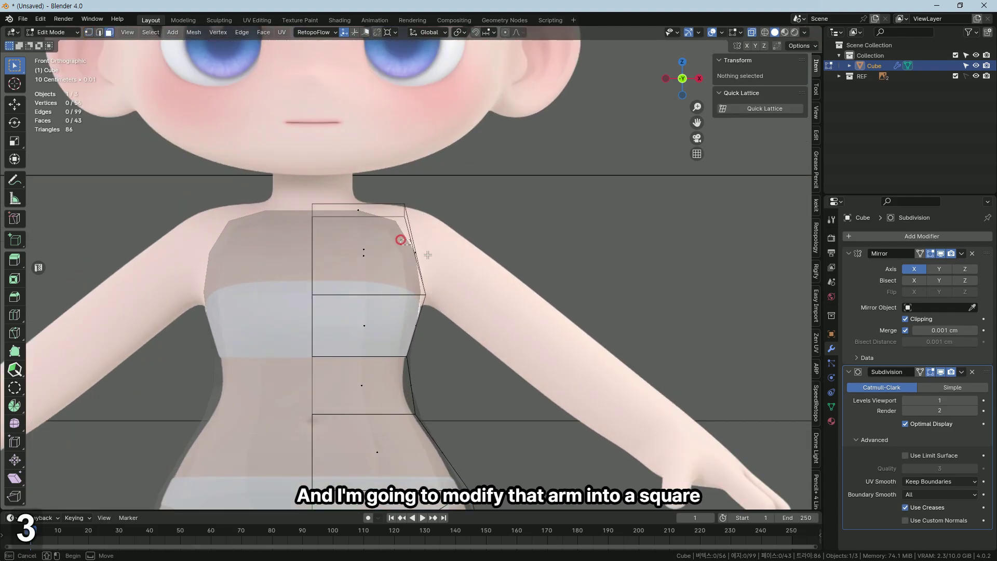
type("ex")
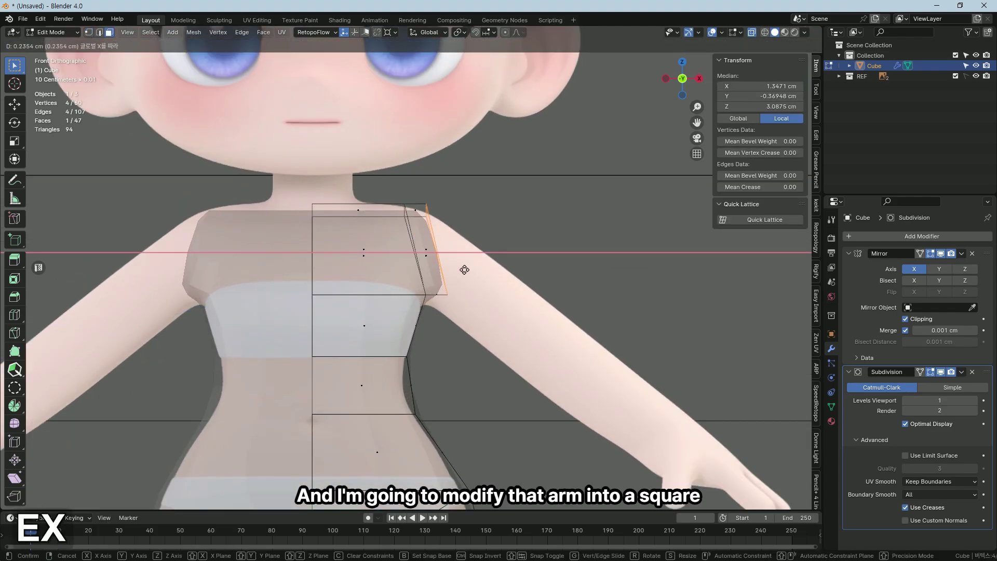
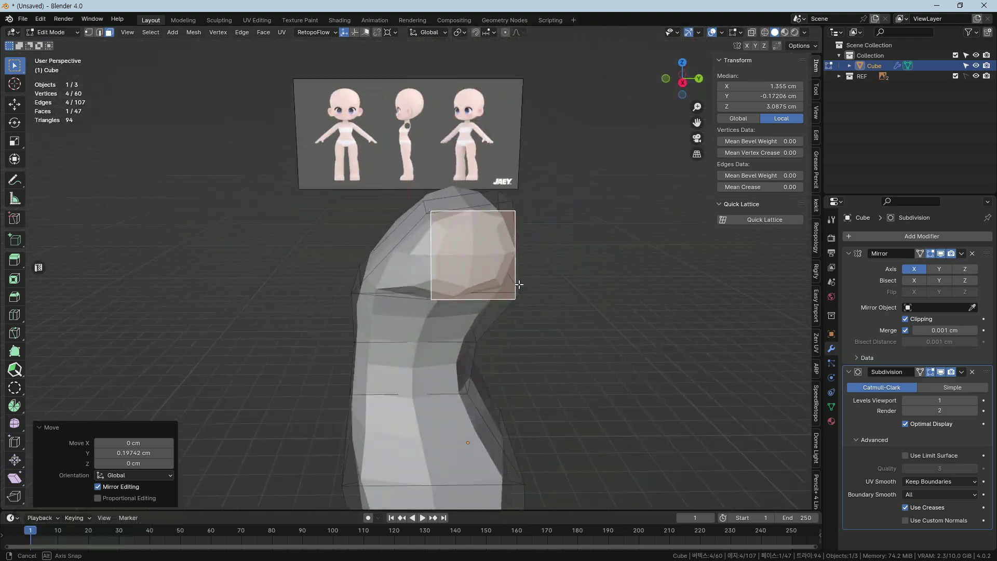
Flatten the shoulder face with S X 0, then tilt and resize it to the arm's slope.
key("alt+z")
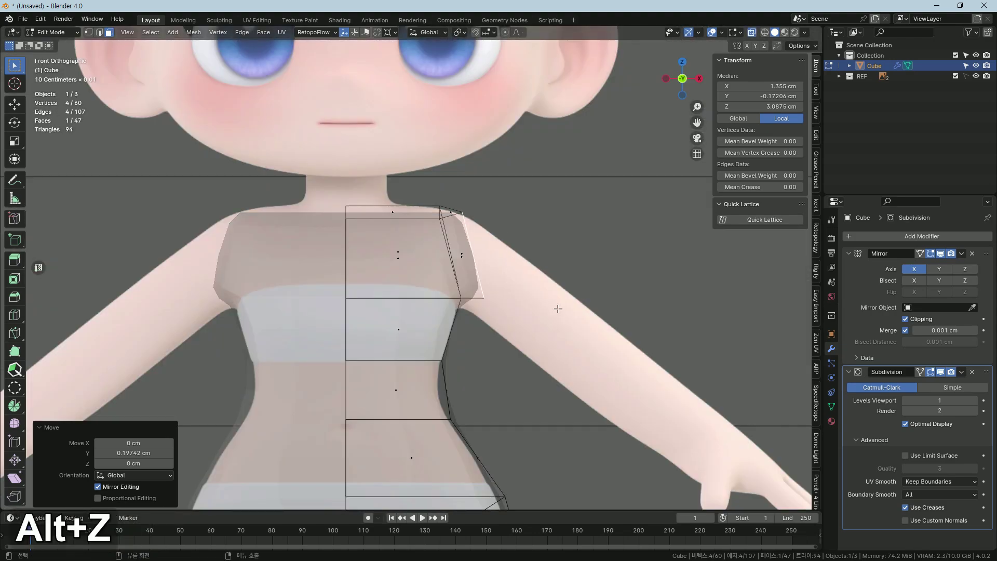
type("sx0")
key("Return")
type("rs")
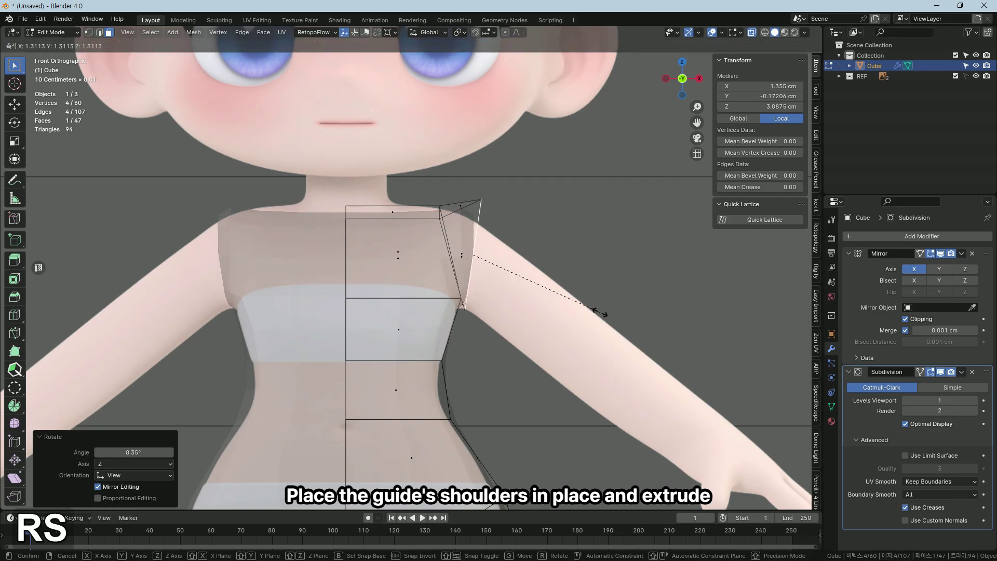
key("g")
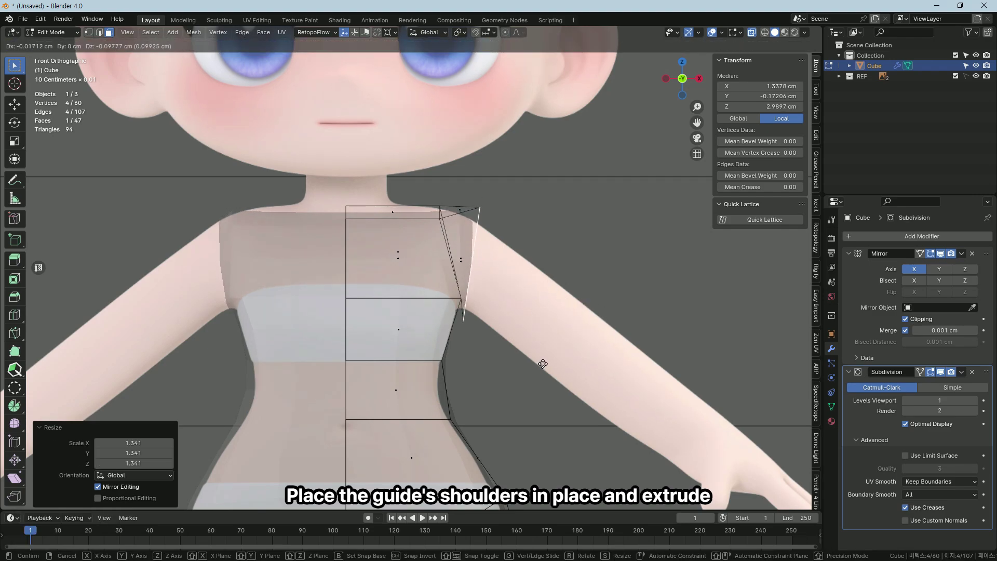
key("r")
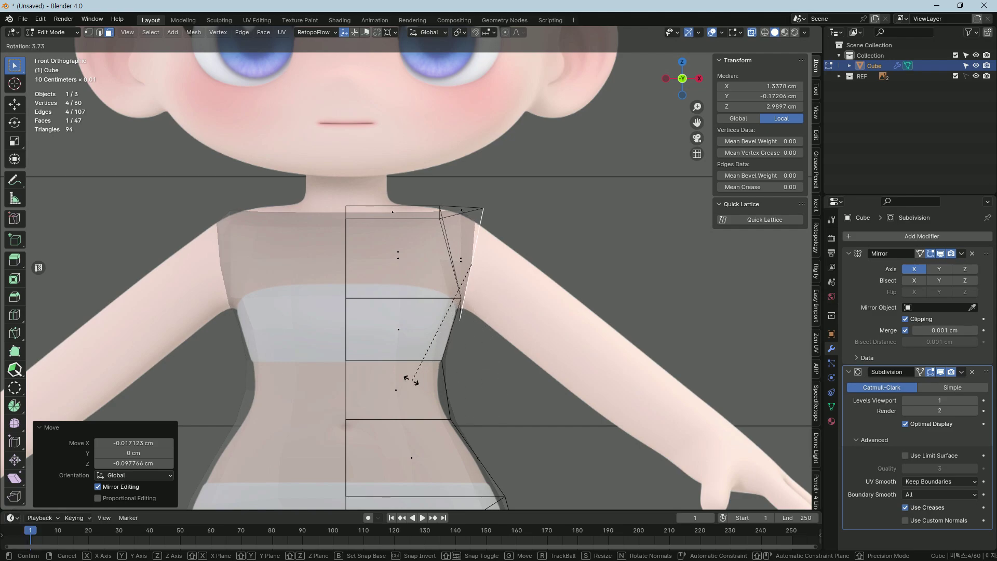
key("s")
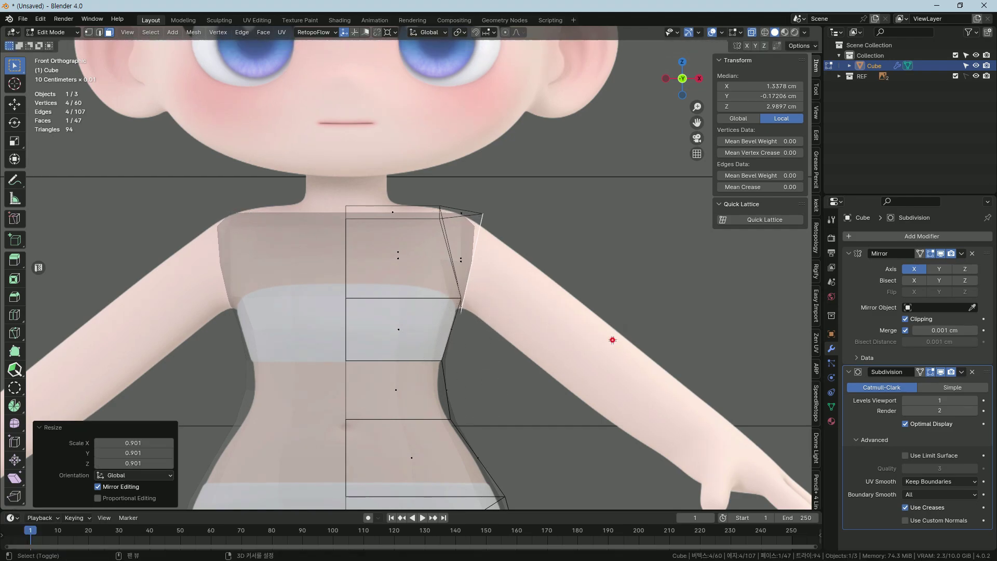
Extrude the shoulder face outward into a first upper-arm segment along the reference arm.
key("s")
key("g")
key("e")
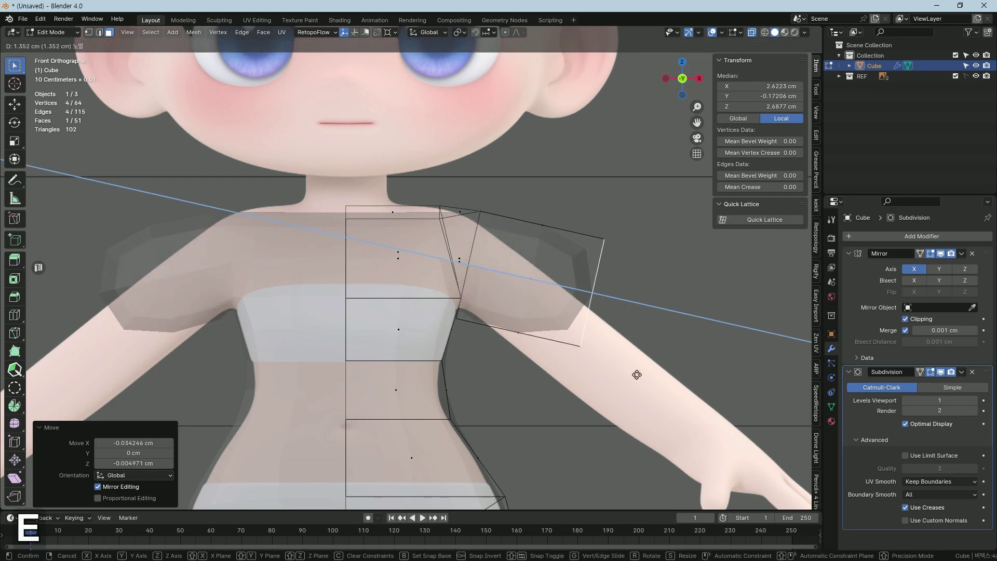
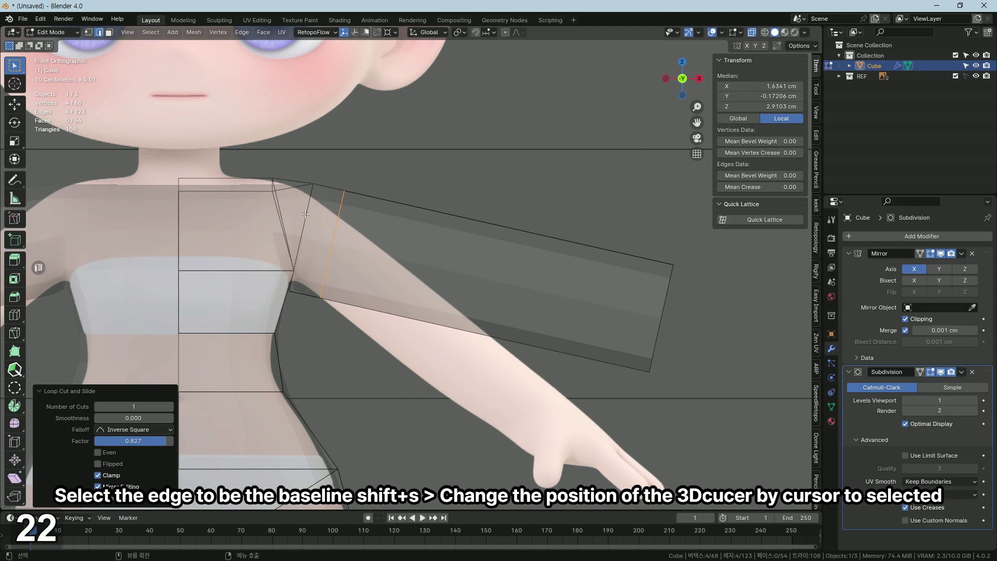
Rotate the arm faces down and shrink them about the 3D cursor to fit the reference arm.
key("shift+s")
key("3")
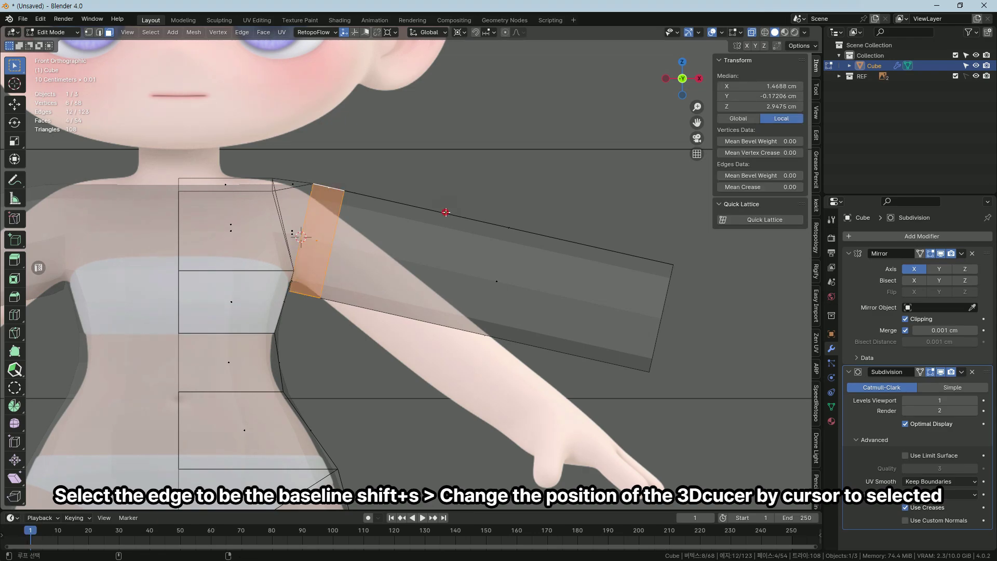
key("r")
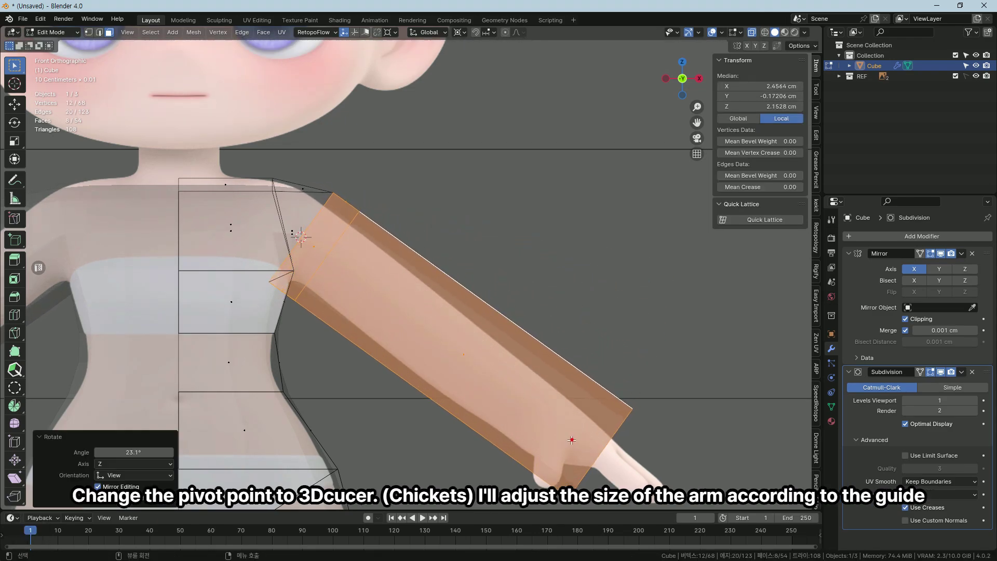
key("s")
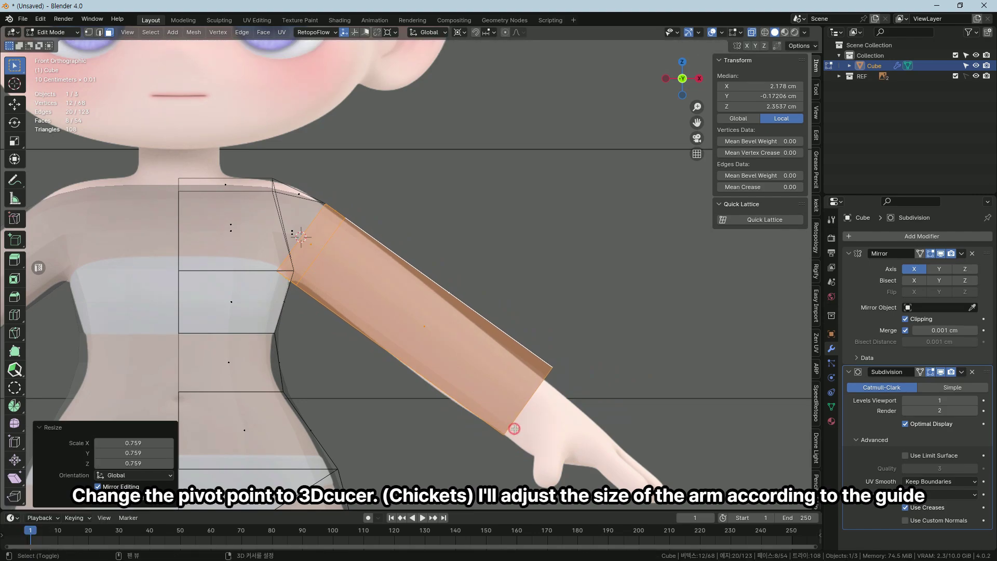
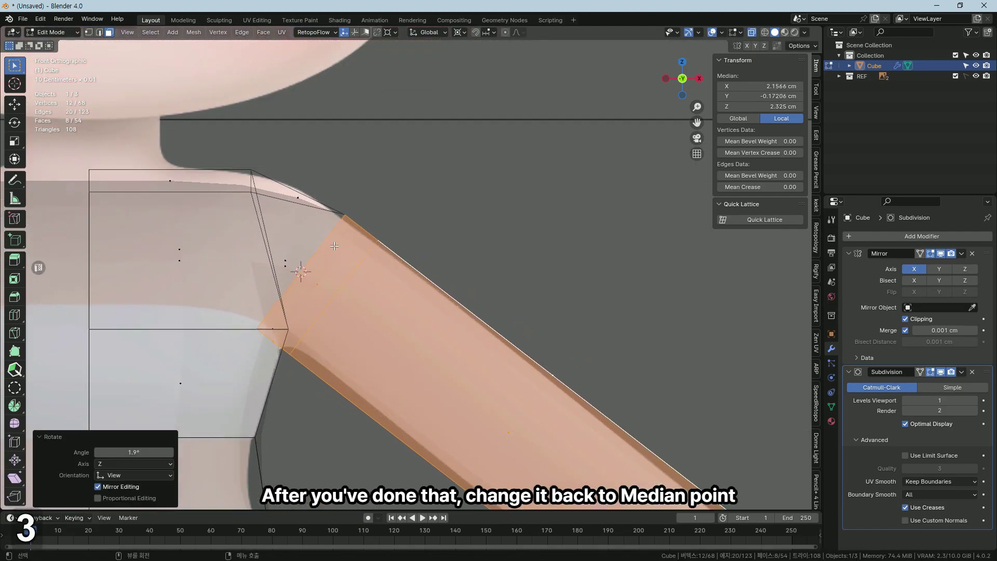
type("32")
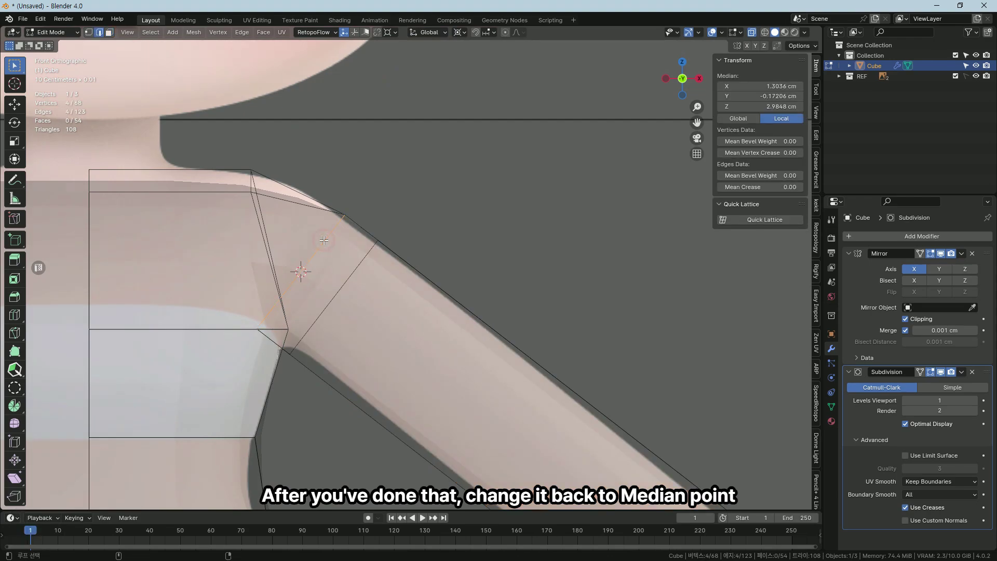
Tilt and enlarge the shoulder edge loop at the arm joint.
key("r")
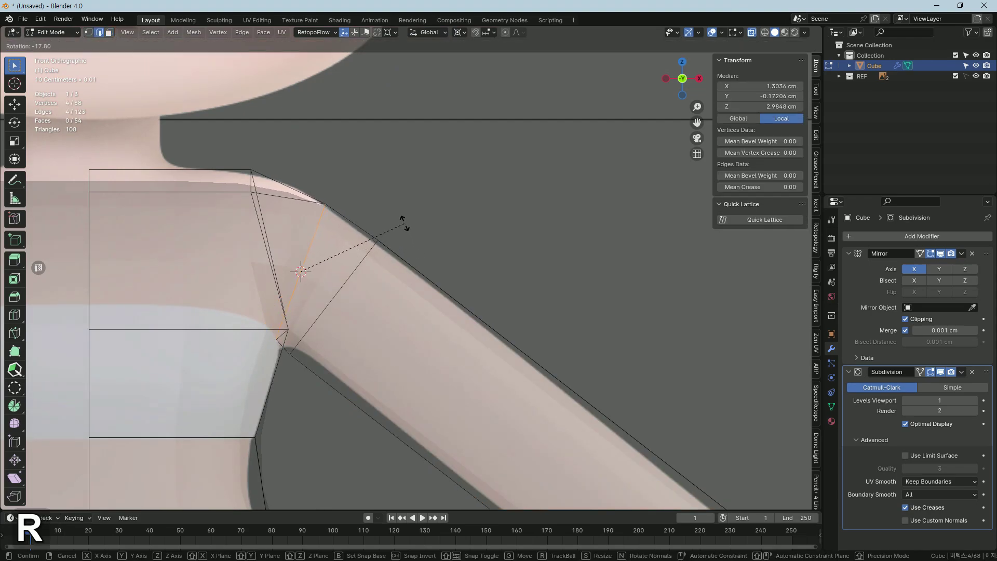
key("s")
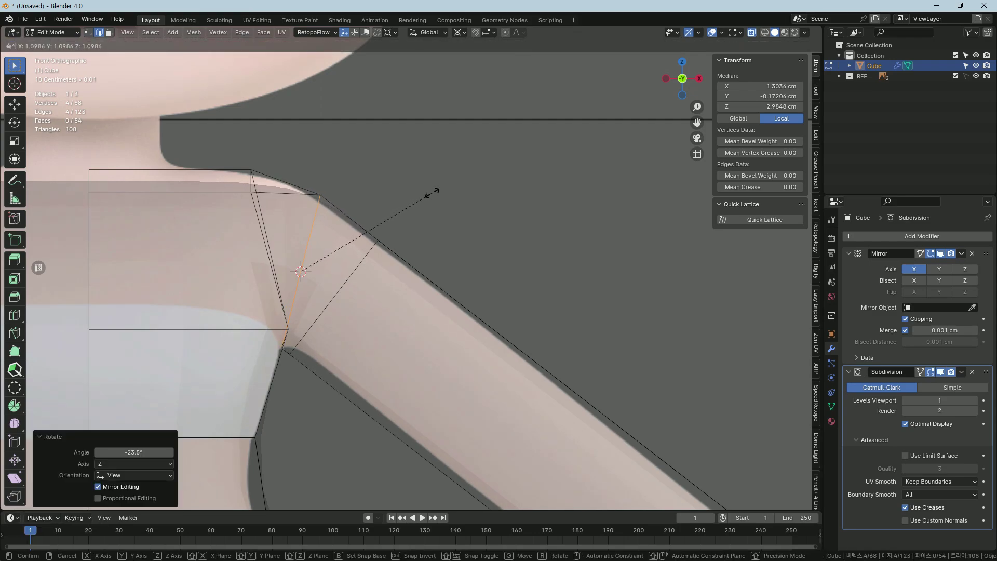
Check the body in Object Mode, then slide the waist vertex inward along X to the outline.
middle_click(459, 334)
key("Tab")
middle_click(475, 331)
middle_click(420, 305)
key("Tab")
key("1")
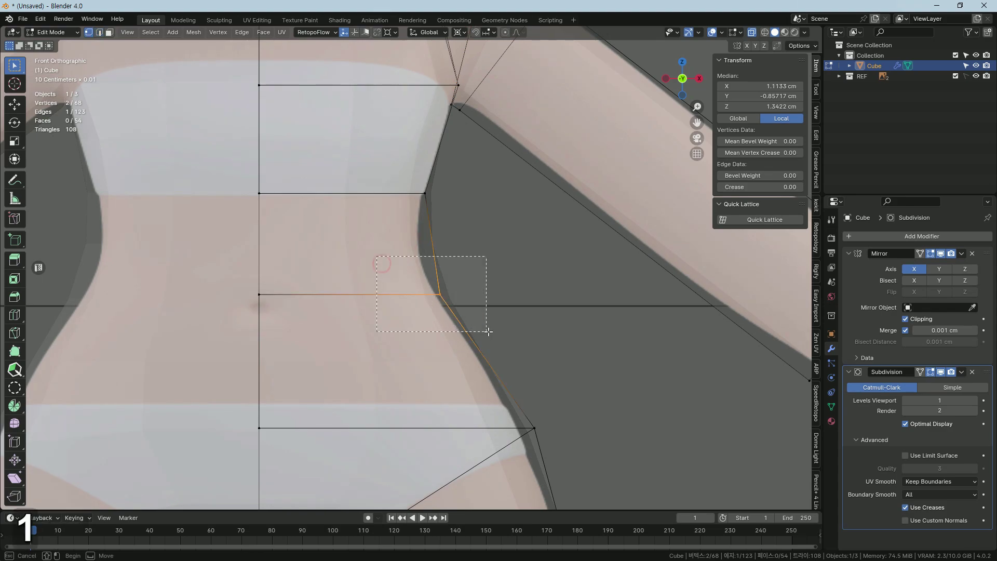
key("g")
key("x")
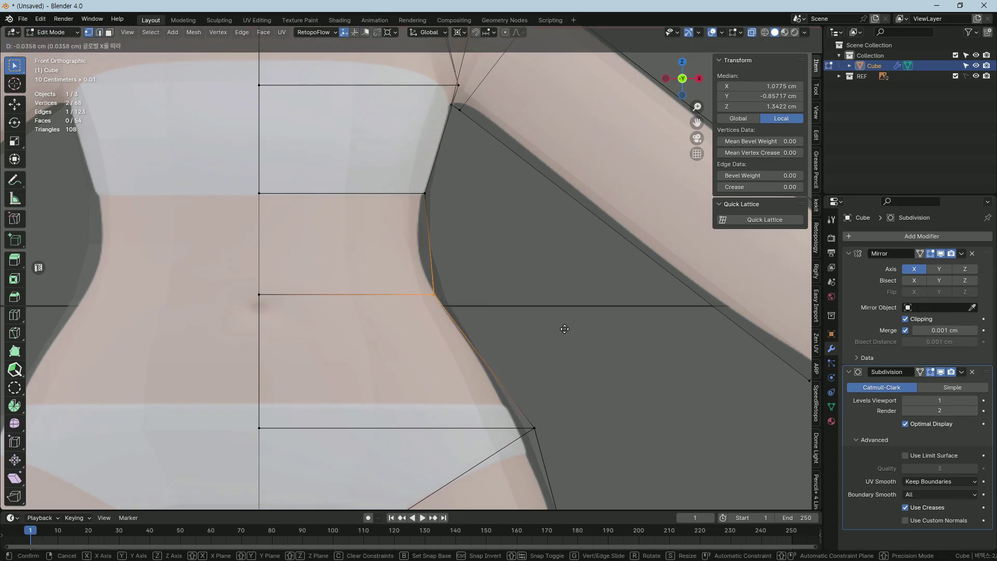